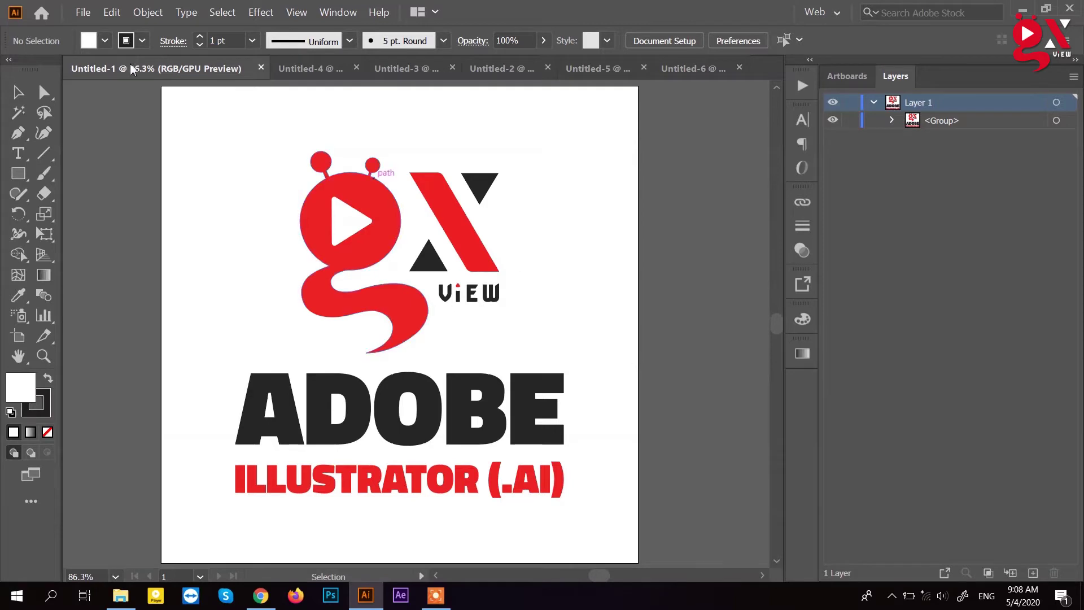
# Step: Save the .AI poster to the Desktop under the file name Adobe Ai
pyautogui.click(83, 11)
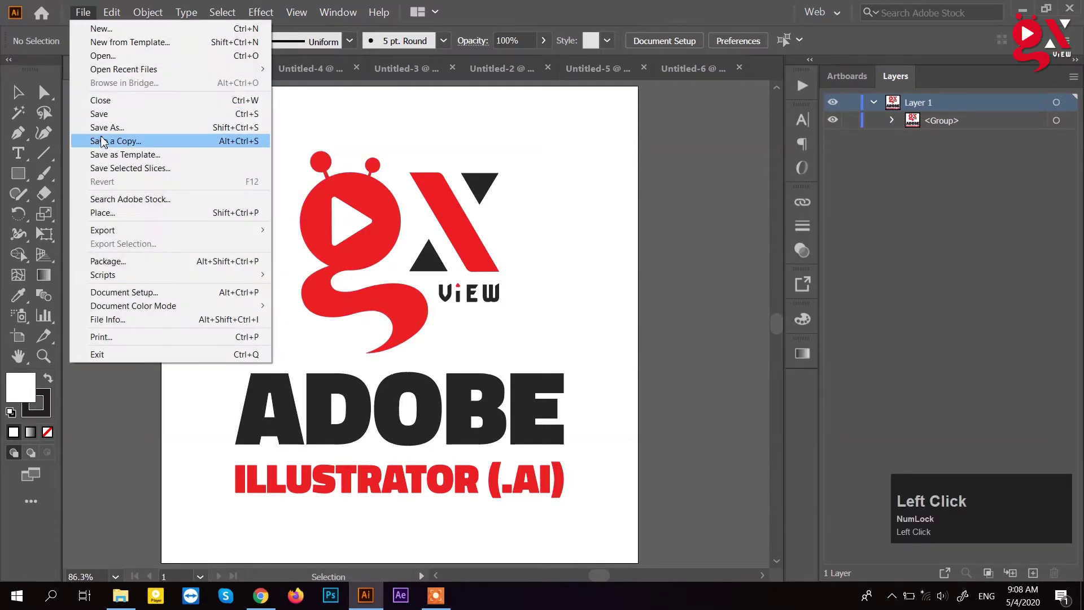
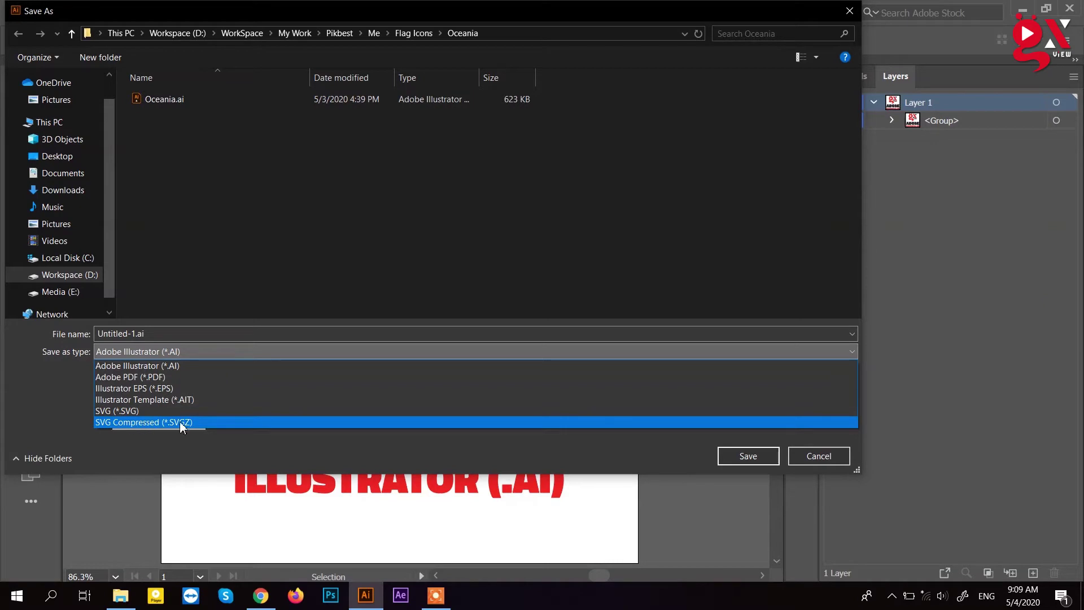
pyautogui.click(818, 461)
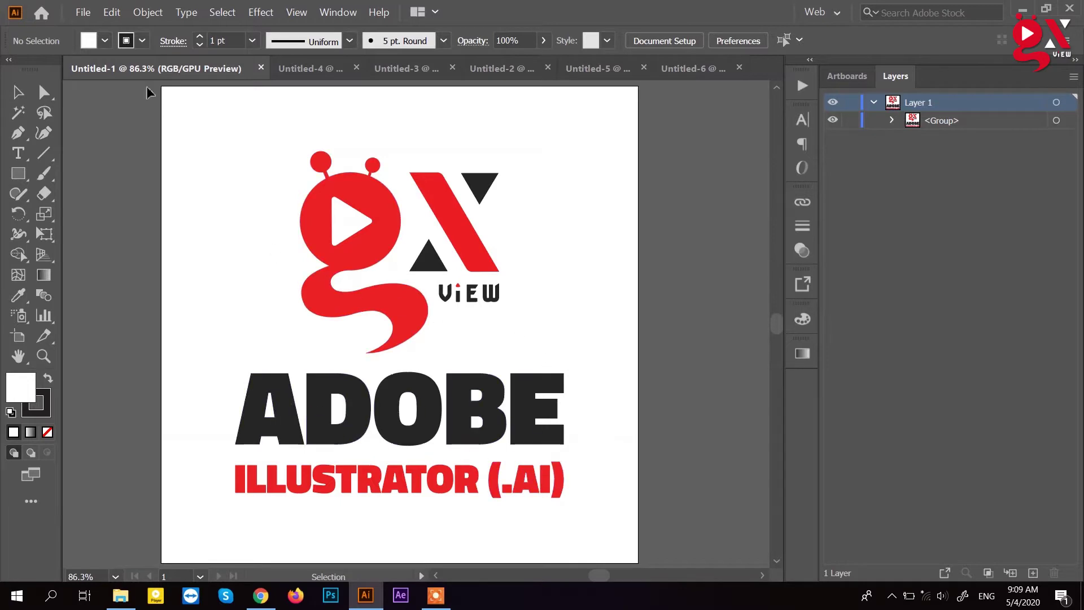
pyautogui.click(87, 16)
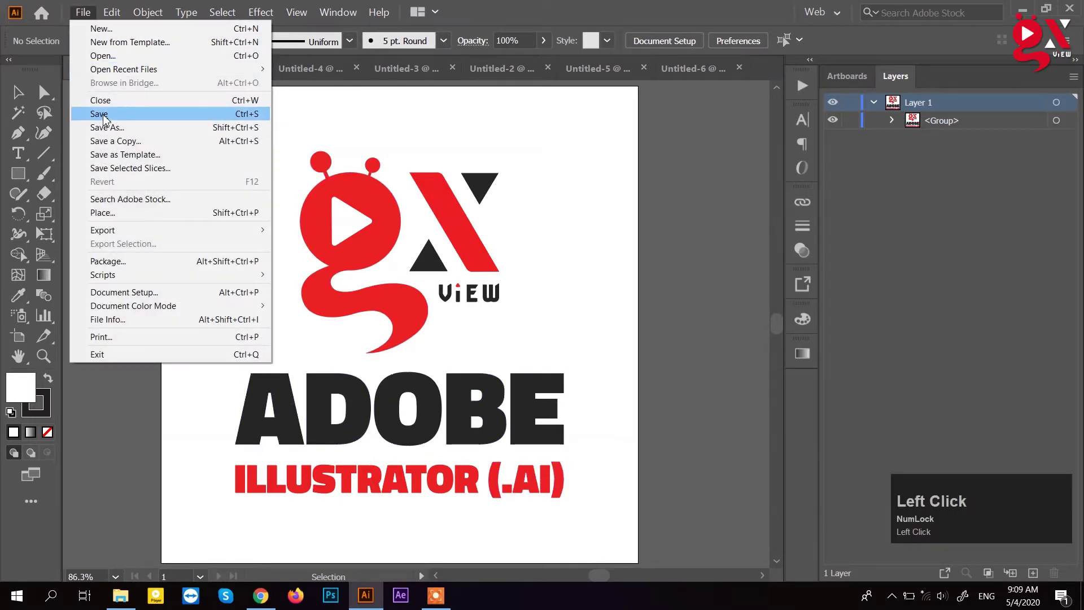
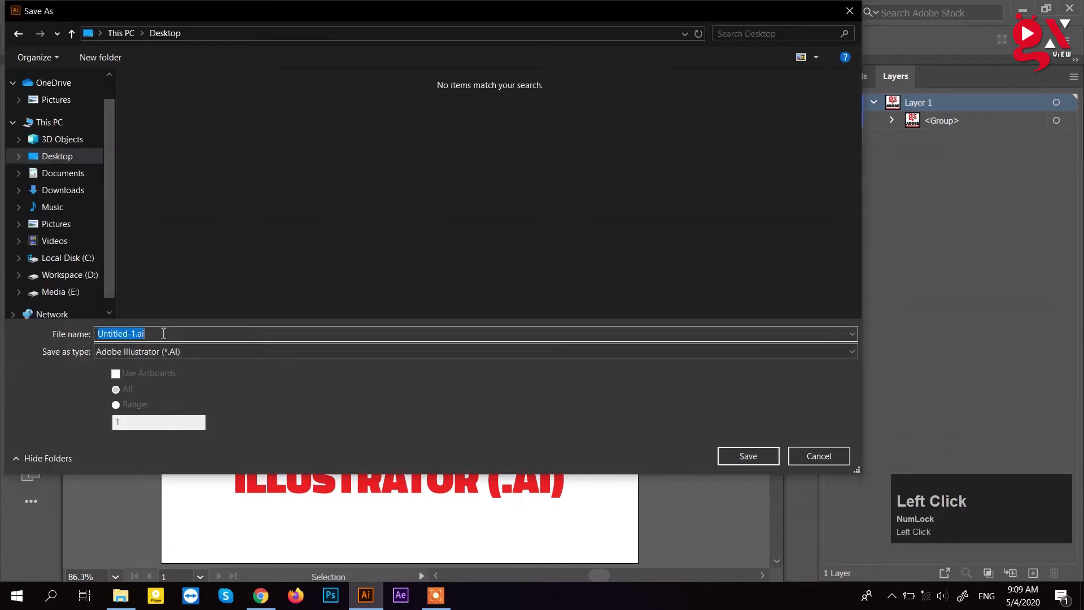
pyautogui.write('dobe')
pyautogui.press('space')
pyautogui.press('shift+a')
pyautogui.press('i')
pyautogui.press('Return')
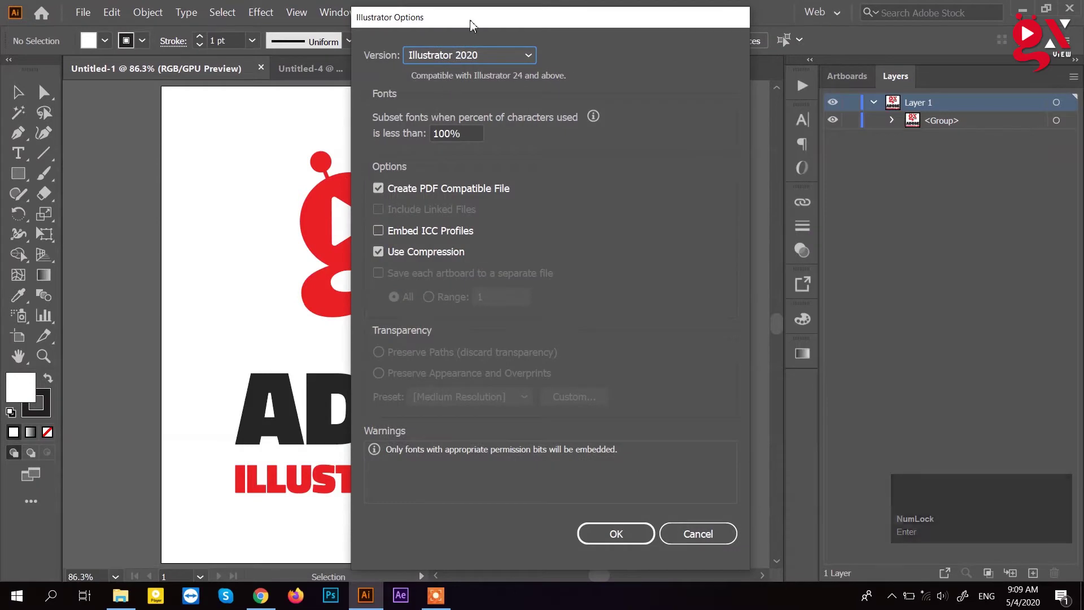
# Step: Keep the version at Illustrator 2020 in the Illustrator Options dialog
pyautogui.moveTo(476, 24); pyautogui.dragTo(461, 57)
pyautogui.click(461, 56)
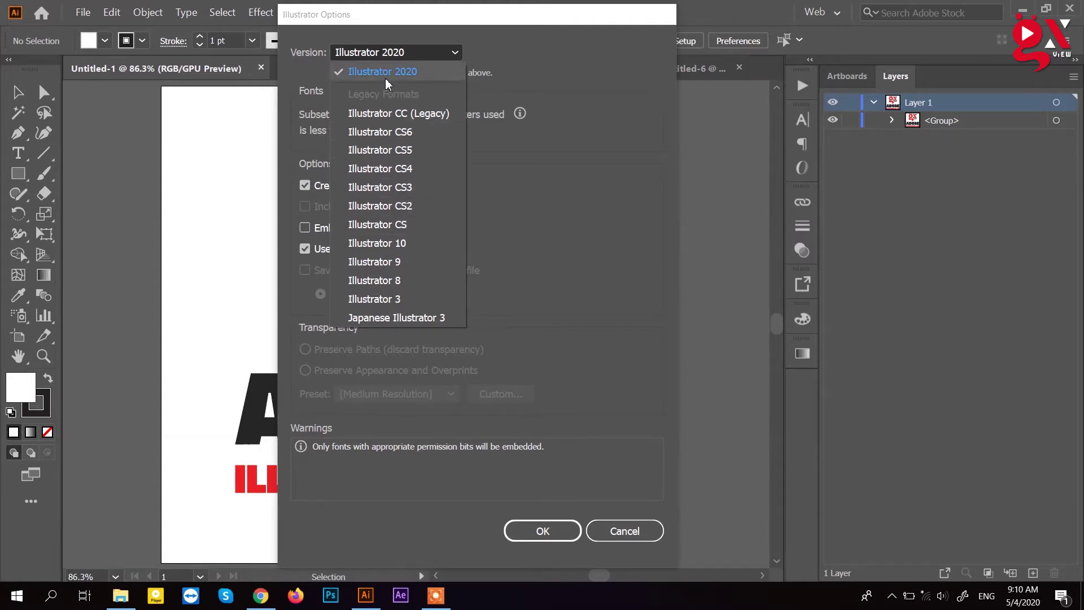
pyautogui.click(399, 79)
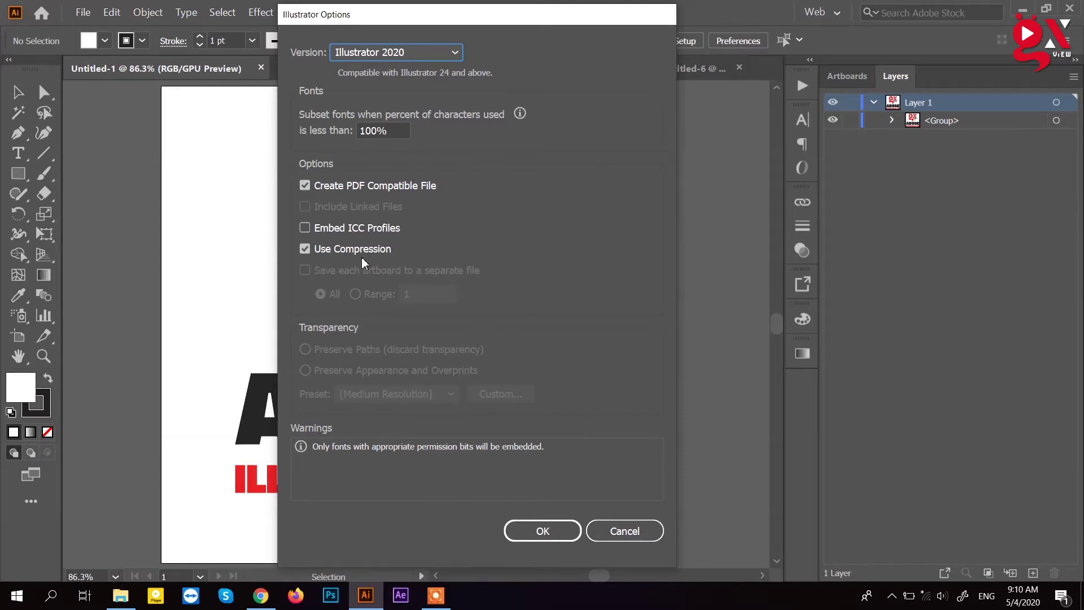
# Step: Confirm the Illustrator Options and switch to the PDF poster document Untitled-4
pyautogui.click(551, 532)
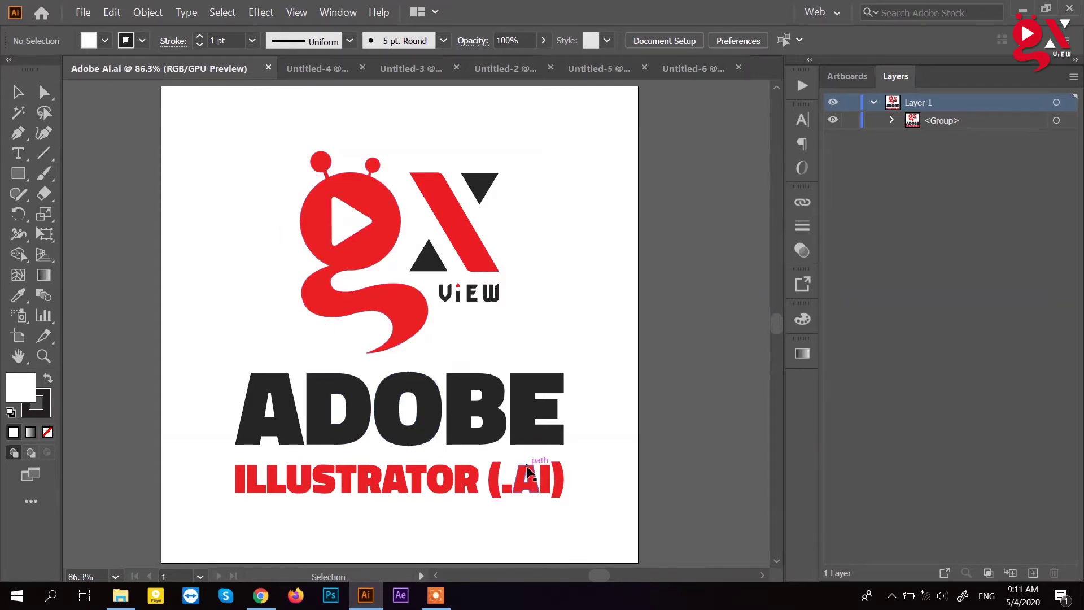
pyautogui.click(320, 79)
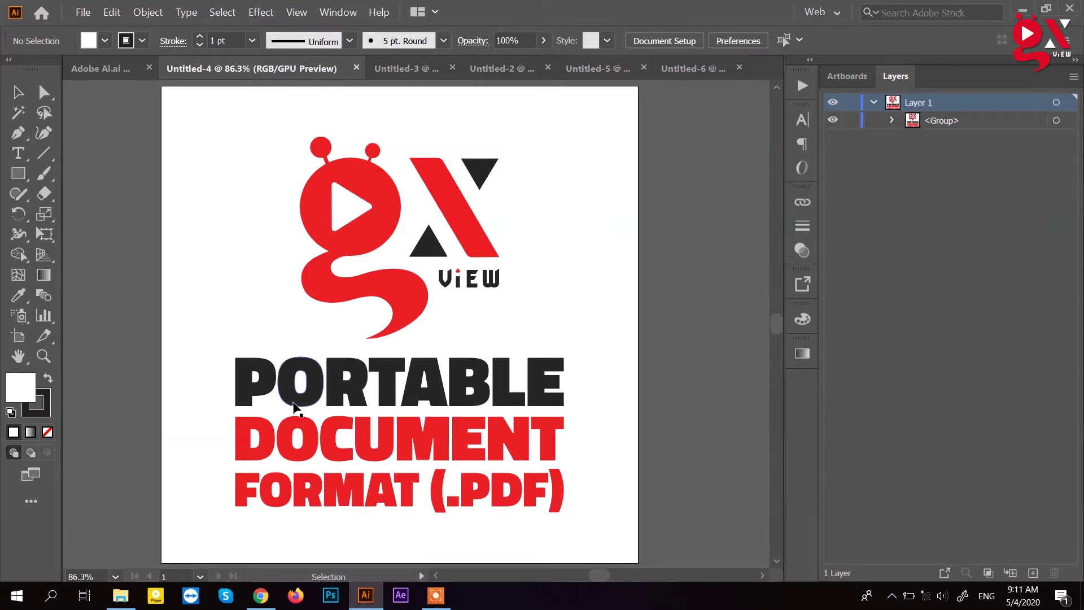
pyautogui.click(602, 423)
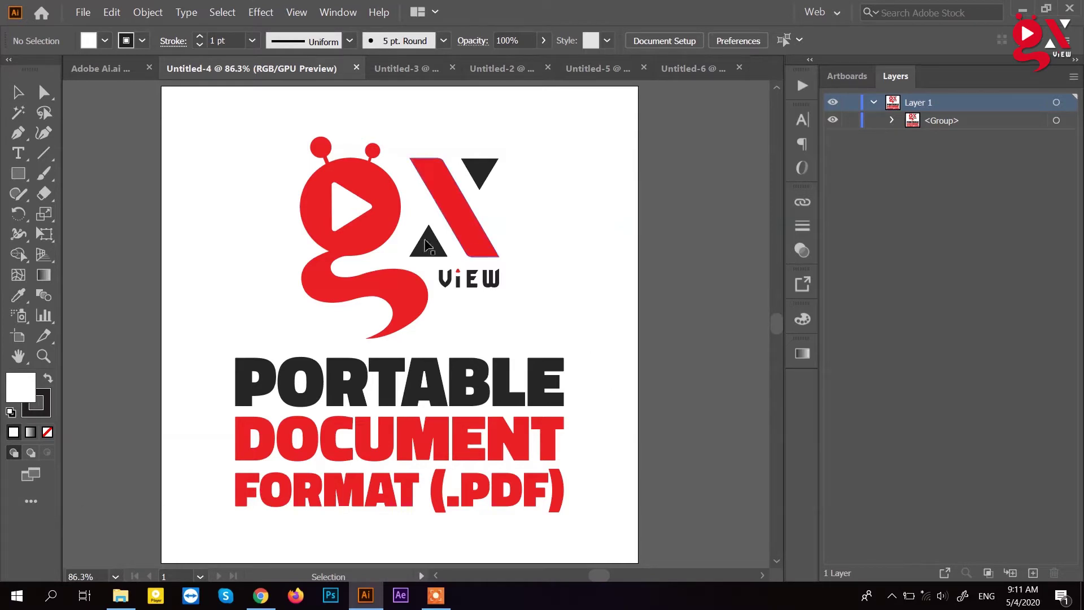
# Step: Save the poster to the Desktop as Adobe PDF.pdf with default PDF settings
pyautogui.press('ctrl+Num_Lock')
pyautogui.press('ctrl+s')
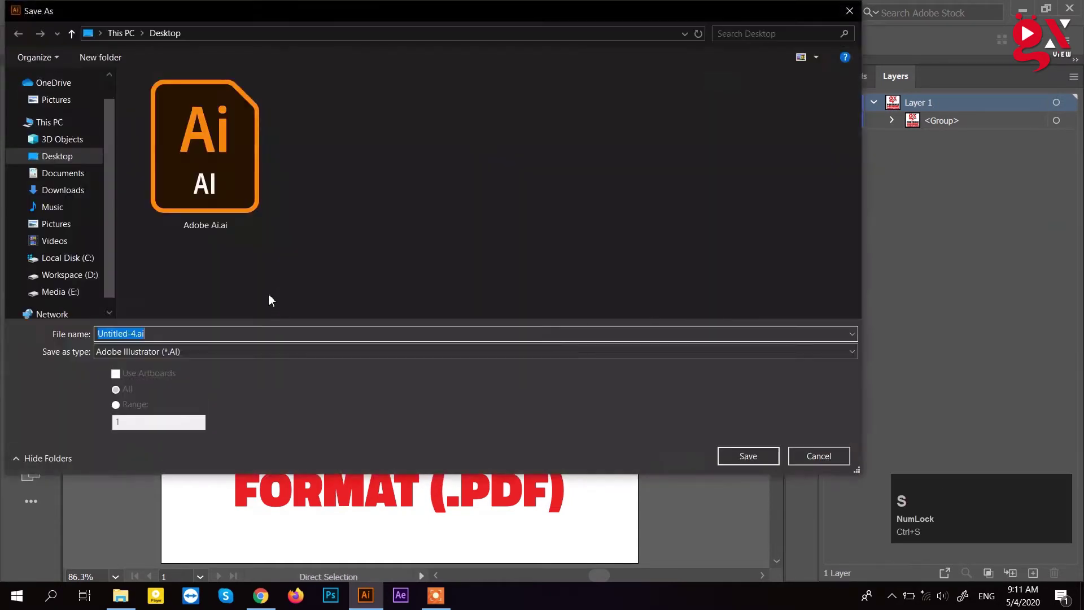
pyautogui.press('ctrl+s')
pyautogui.write('dobe')
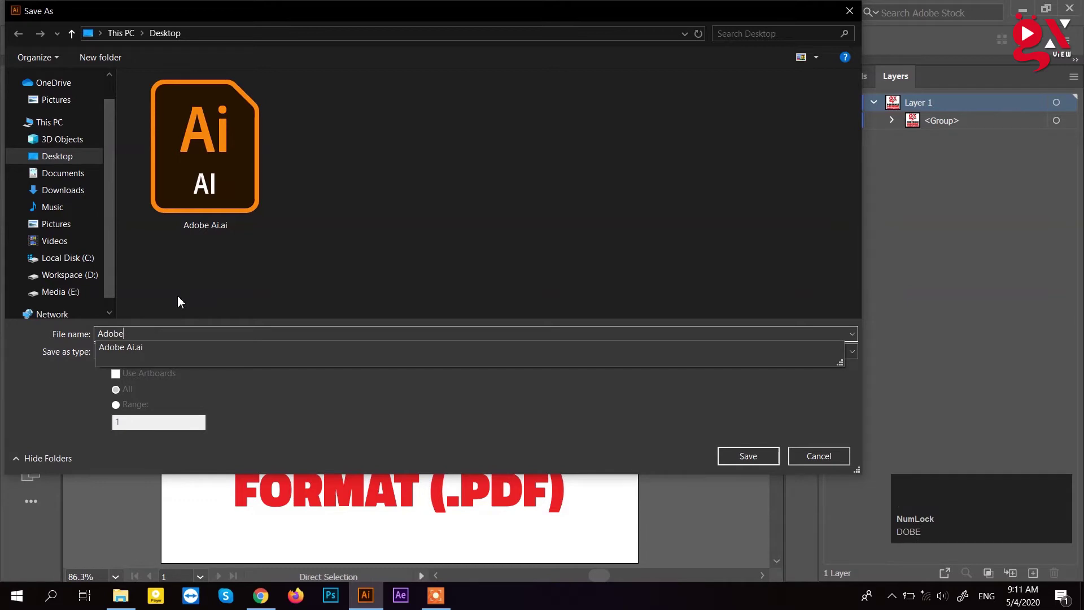
pyautogui.press('space')
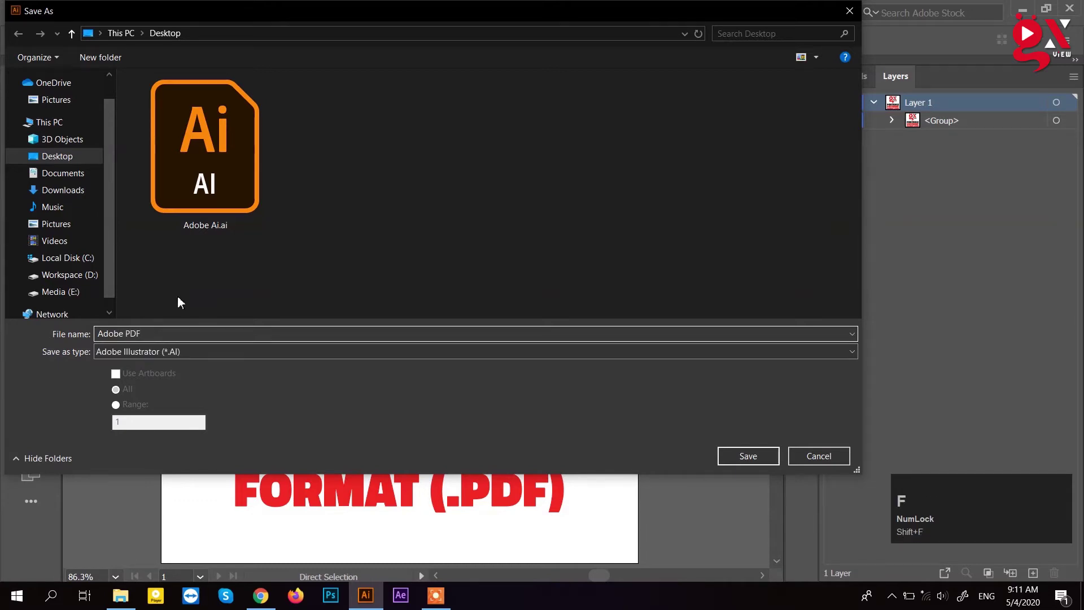
pyautogui.click(183, 351)
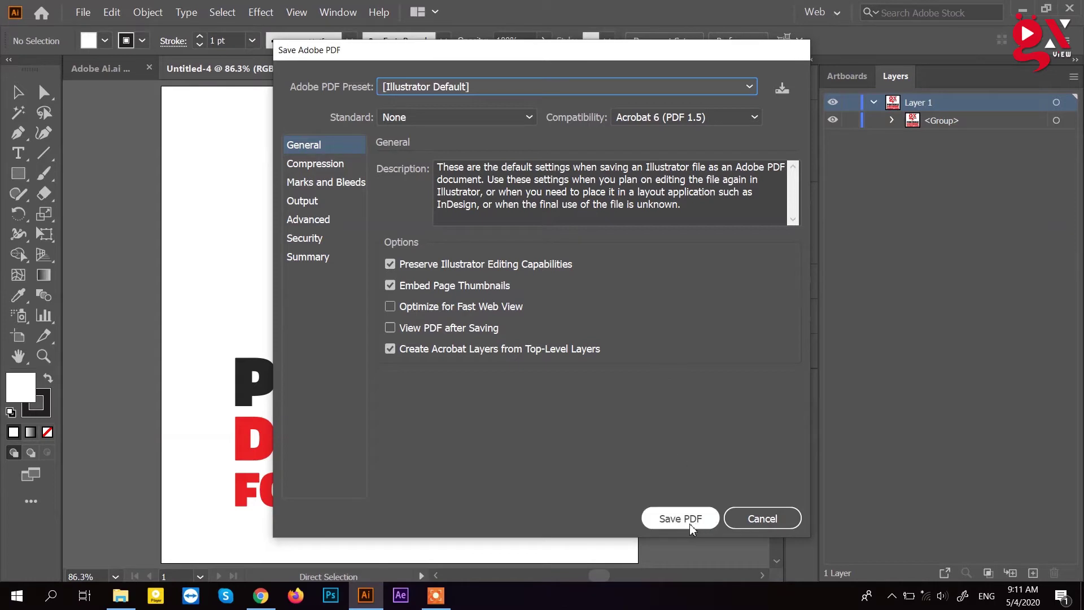
pyautogui.click(694, 525)
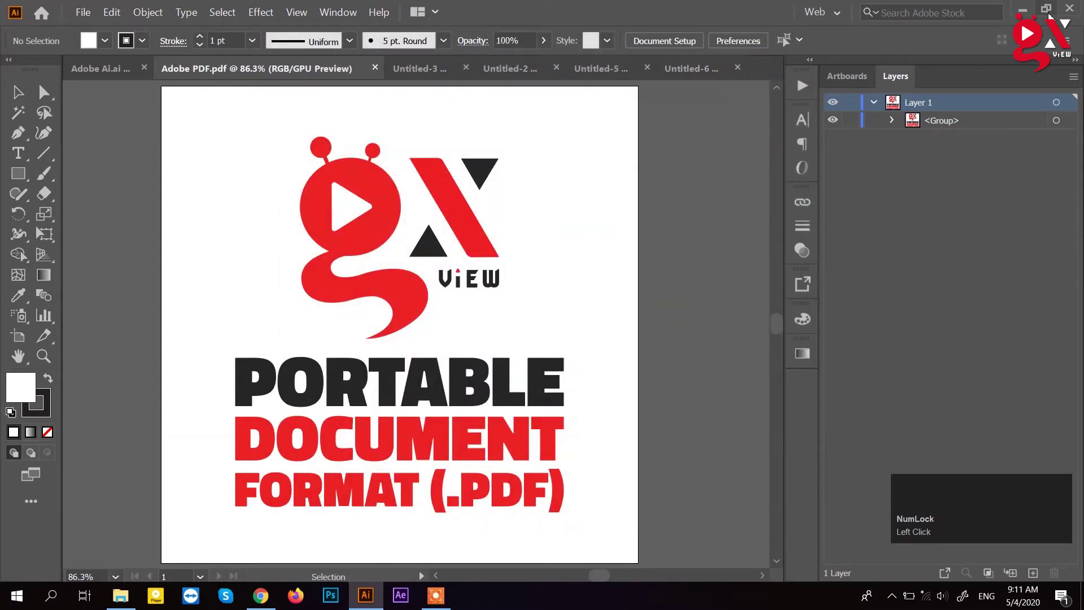
# Step: Minimize Illustrator and rearrange the Adobe Ai.ai and Adobe PDF.pdf icons on the desktop
pyautogui.click(1029, 13)
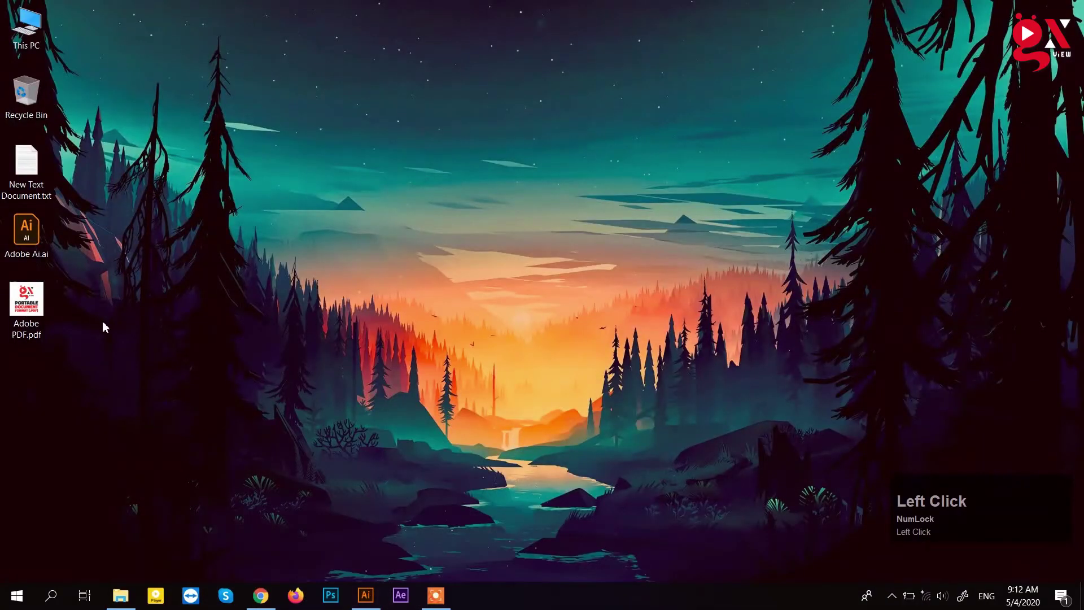
pyautogui.moveTo(32, 243); pyautogui.dragTo(38, 304)
pyautogui.moveTo(38, 303); pyautogui.dragTo(76, 371)
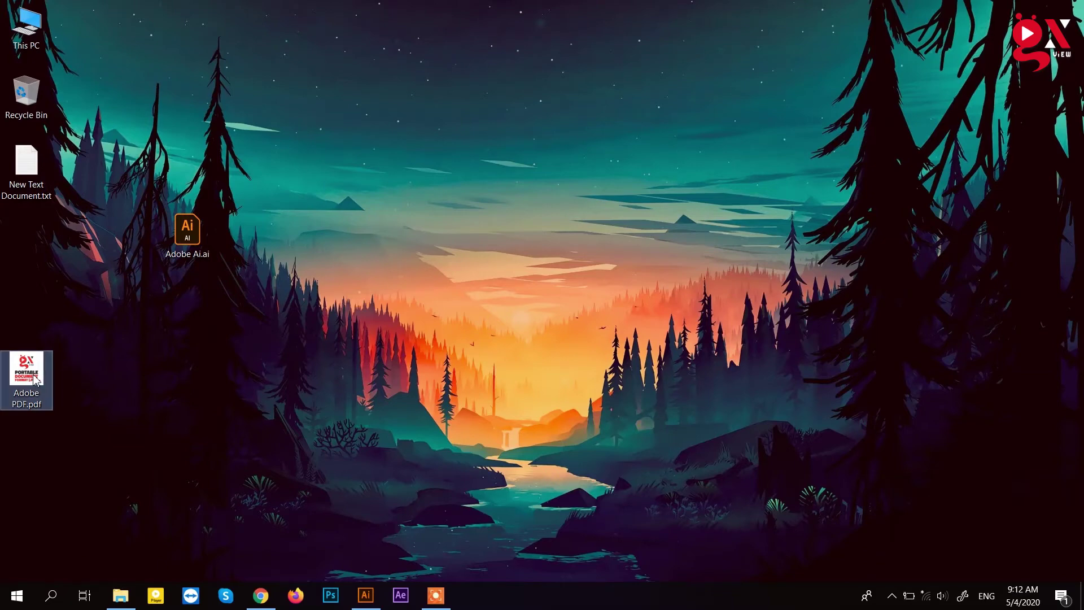
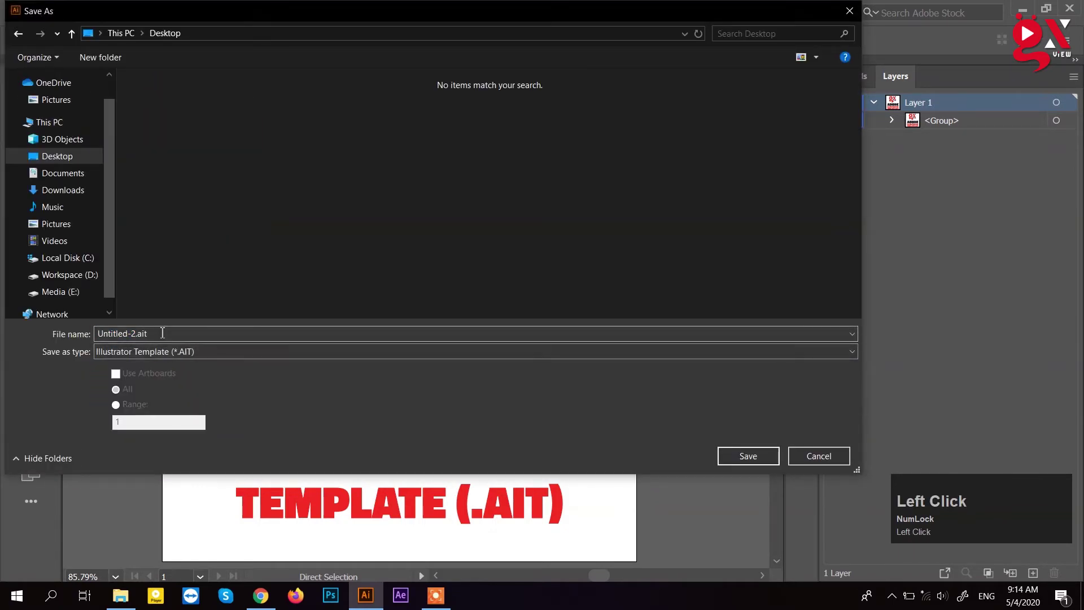
# Step: Enter Template as the file name for the Illustrator Template (*.AIT) save
pyautogui.write('emplate')
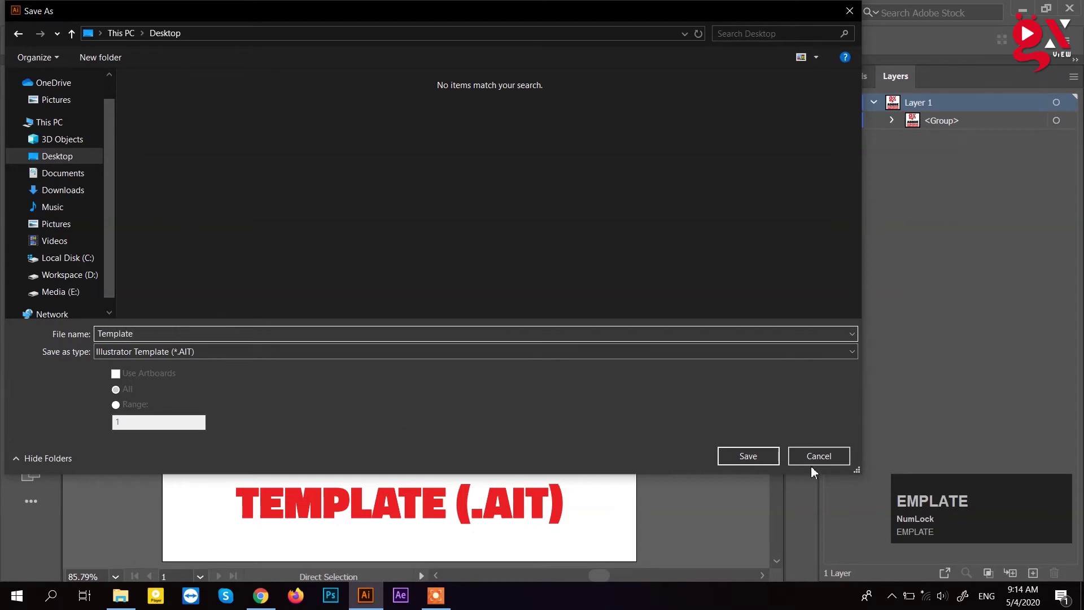
pyautogui.click(755, 463)
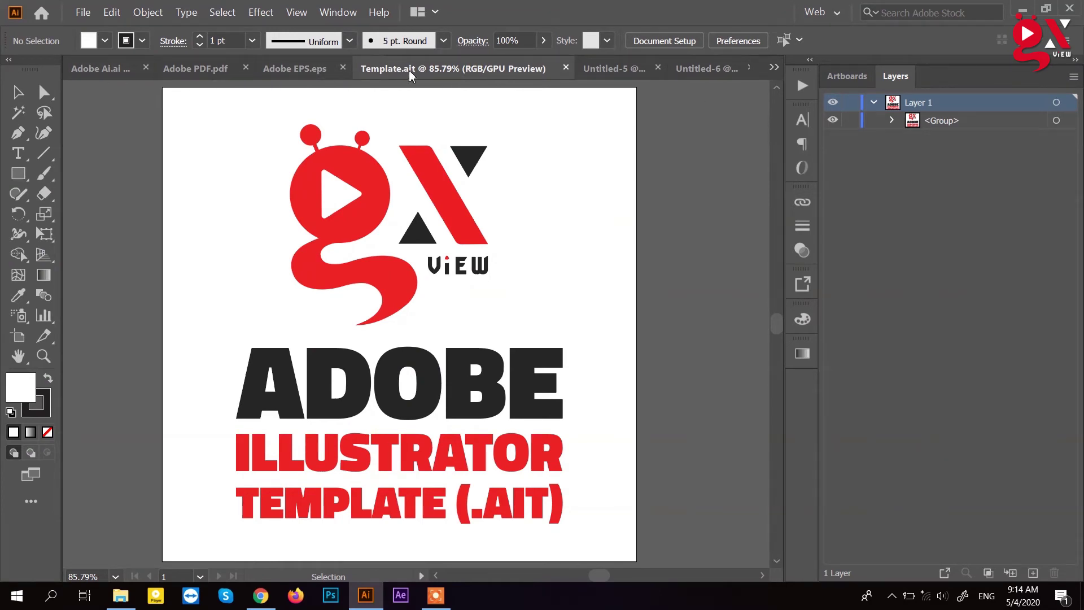
pyautogui.moveTo(1028, 12); pyautogui.dragTo(312, 261)
pyautogui.moveTo(272, 287); pyautogui.dragTo(301, 242)
pyautogui.moveTo(301, 242); pyautogui.dragTo(101, 75)
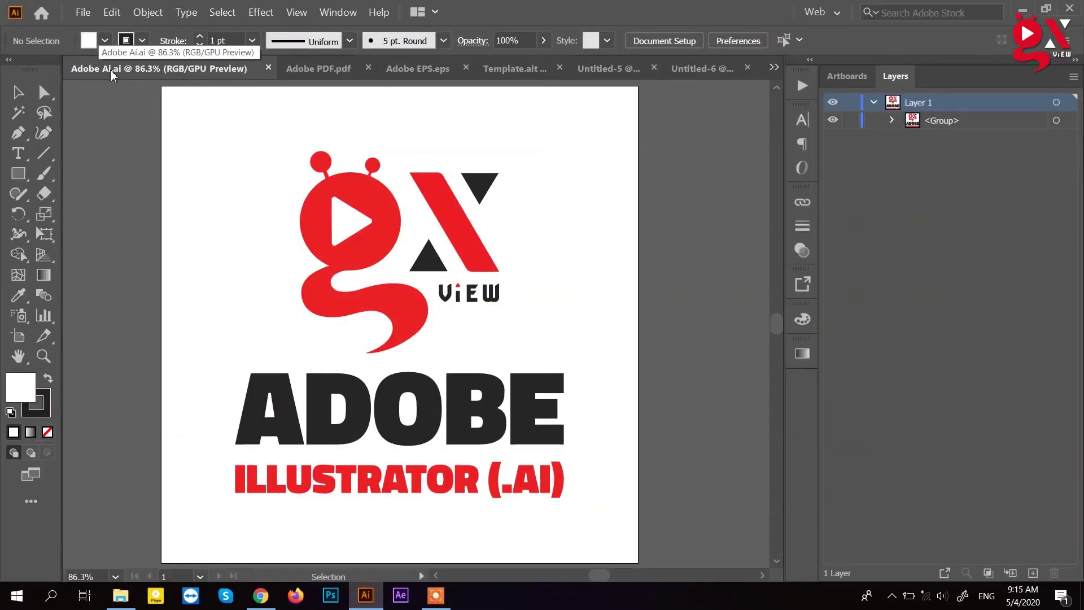
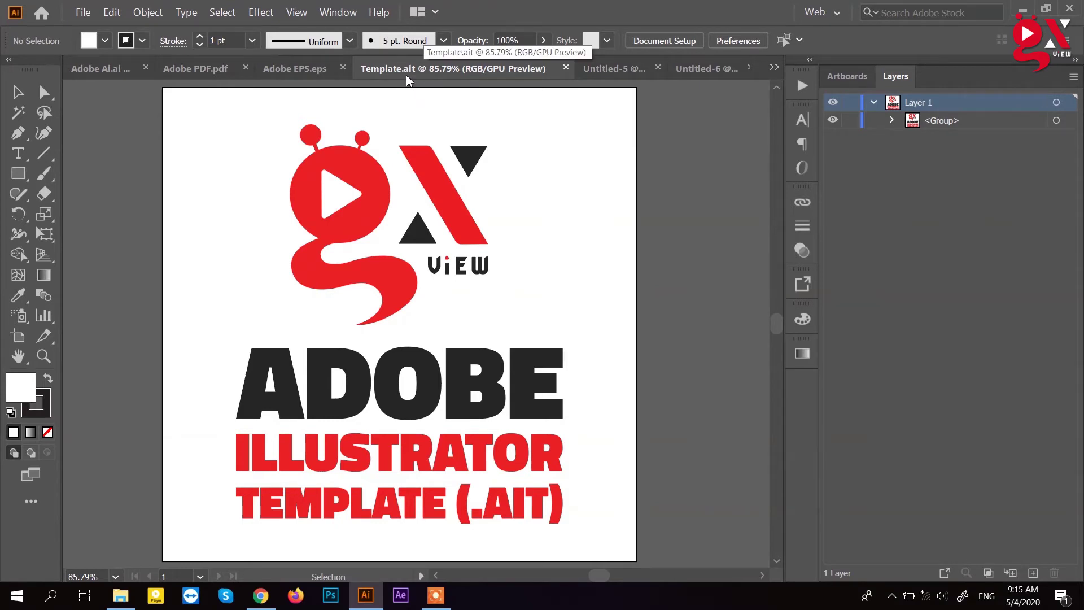
# Step: Close the Template.ait document and its untitled copy Untitled-8
pyautogui.click(438, 240)
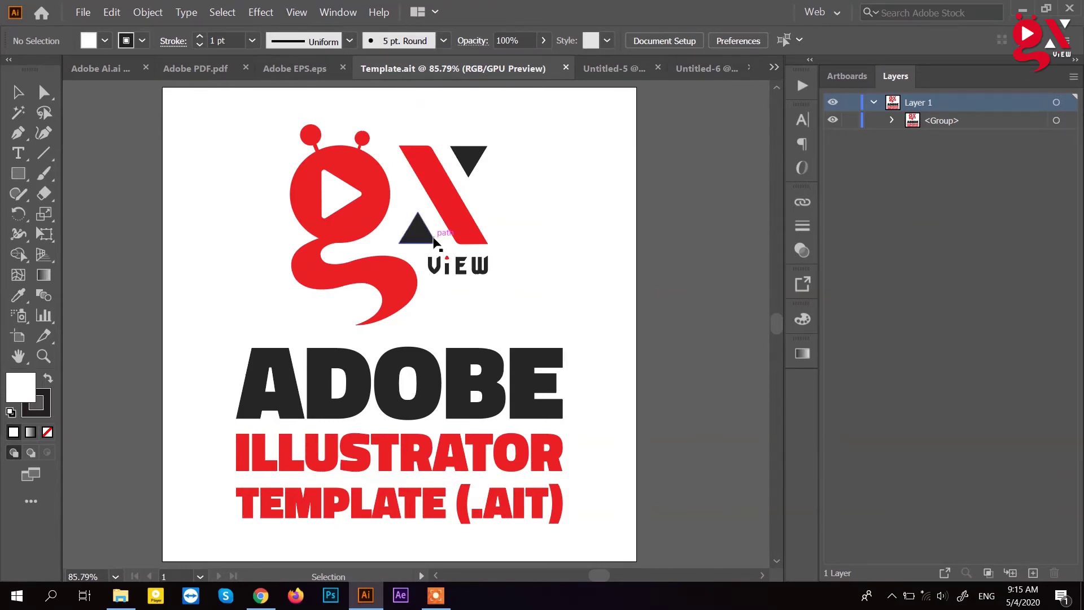
pyautogui.moveTo(572, 70); pyautogui.dragTo(516, 71)
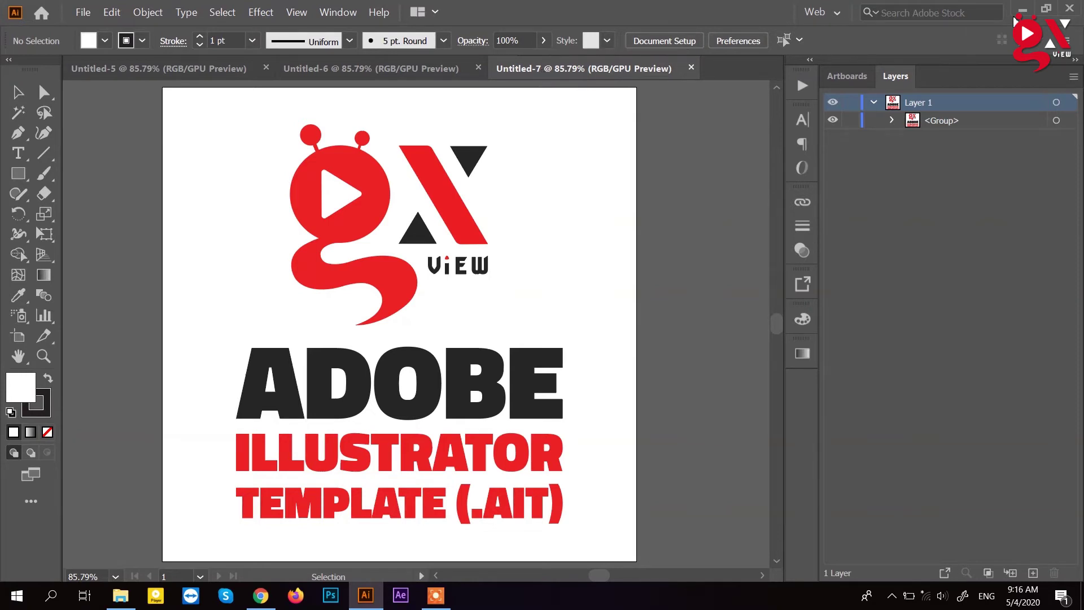
pyautogui.click(693, 72)
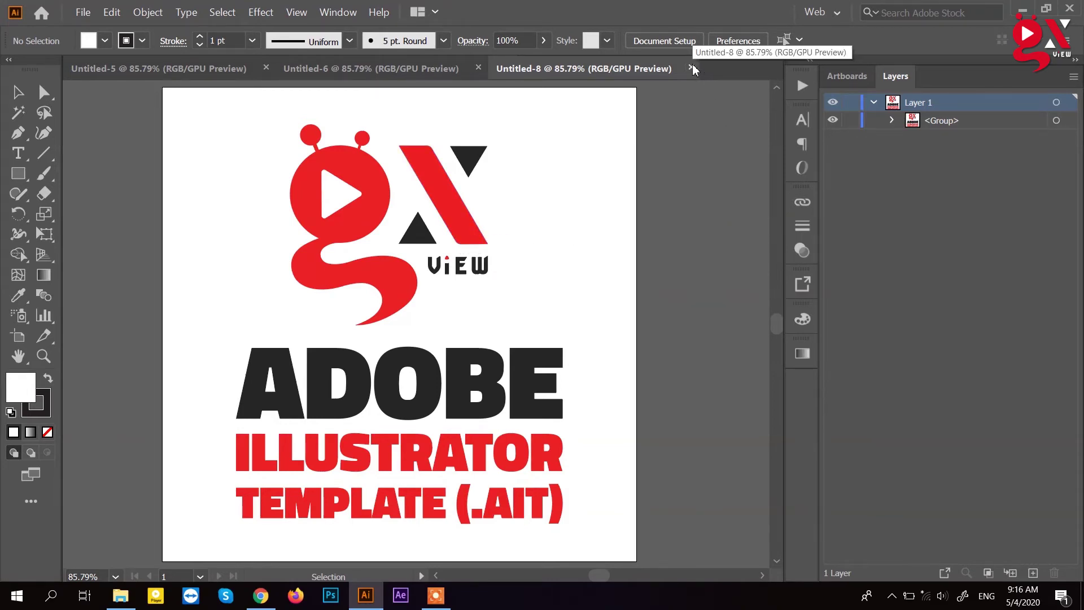
pyautogui.click(697, 71)
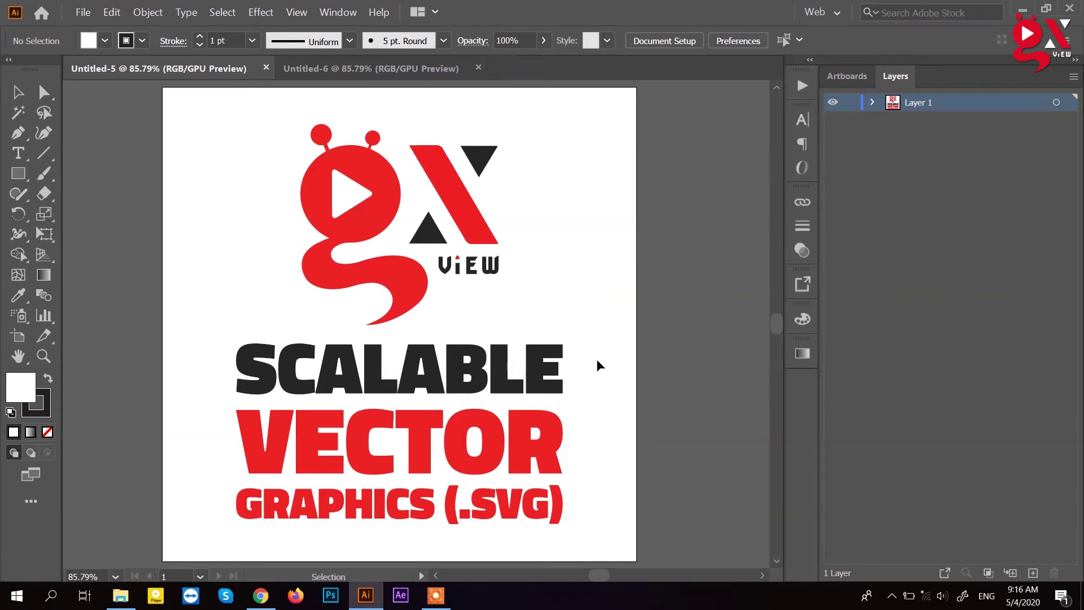
pyautogui.press('ctrl+Num_Lock')
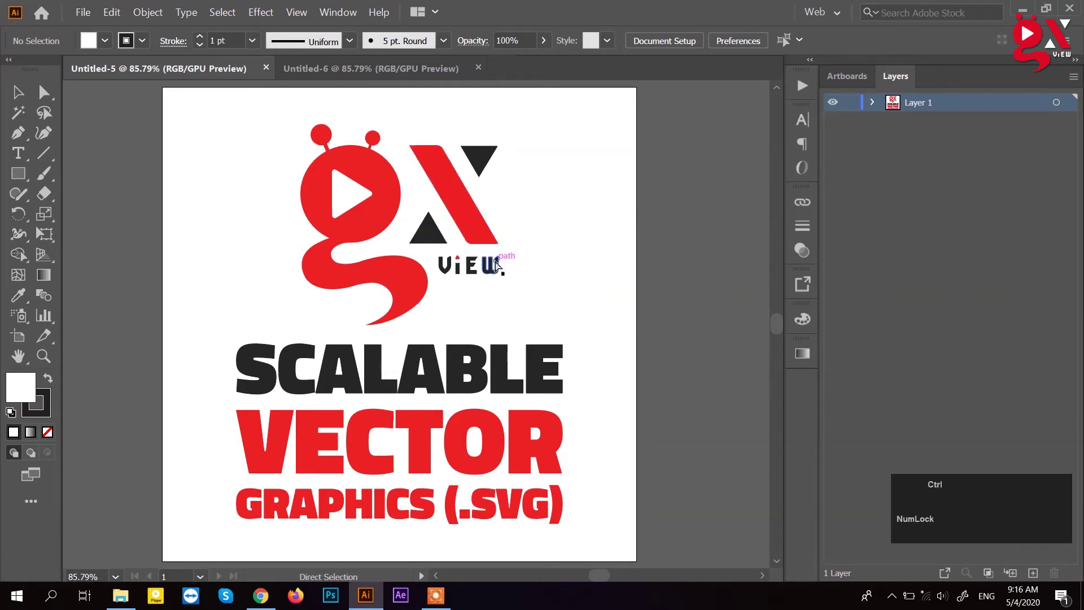
# Step: Save the poster as Adobe SVG with SVG (*.SVG) chosen as the format
pyautogui.press('ctrl+s')
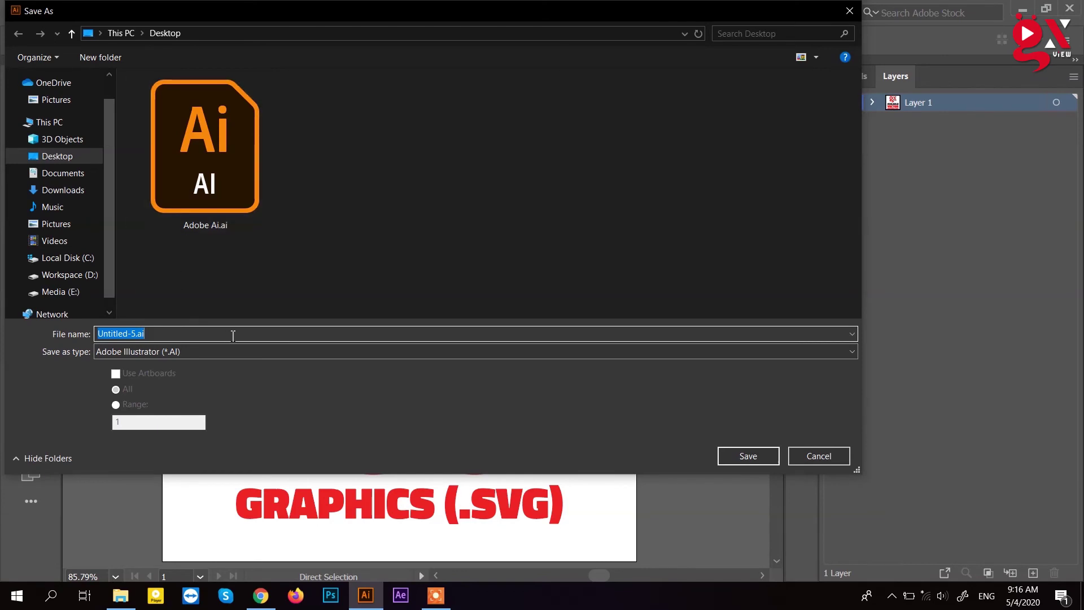
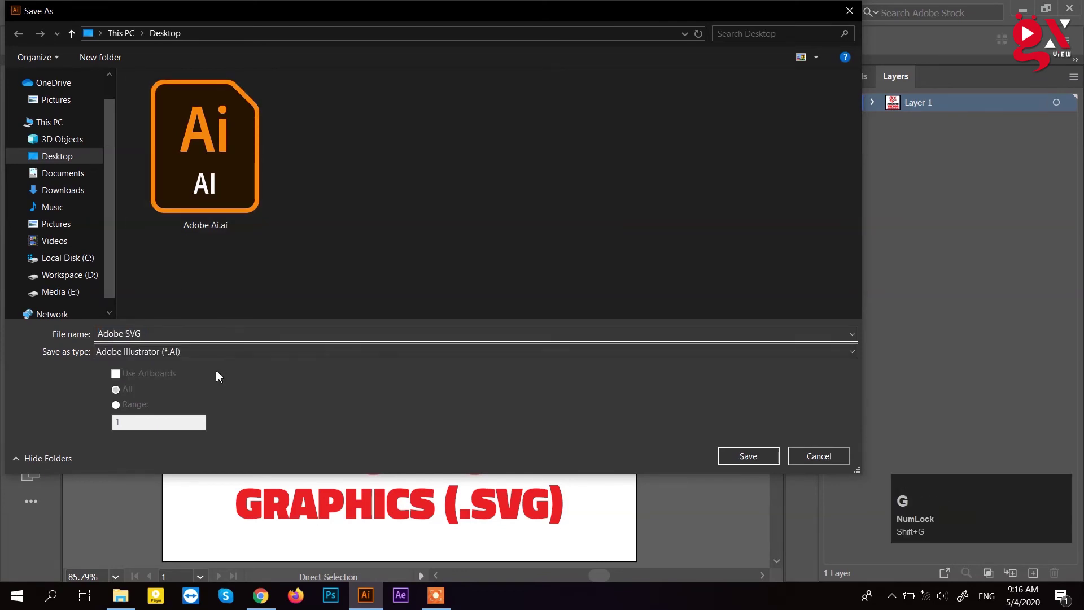
pyautogui.click(211, 355)
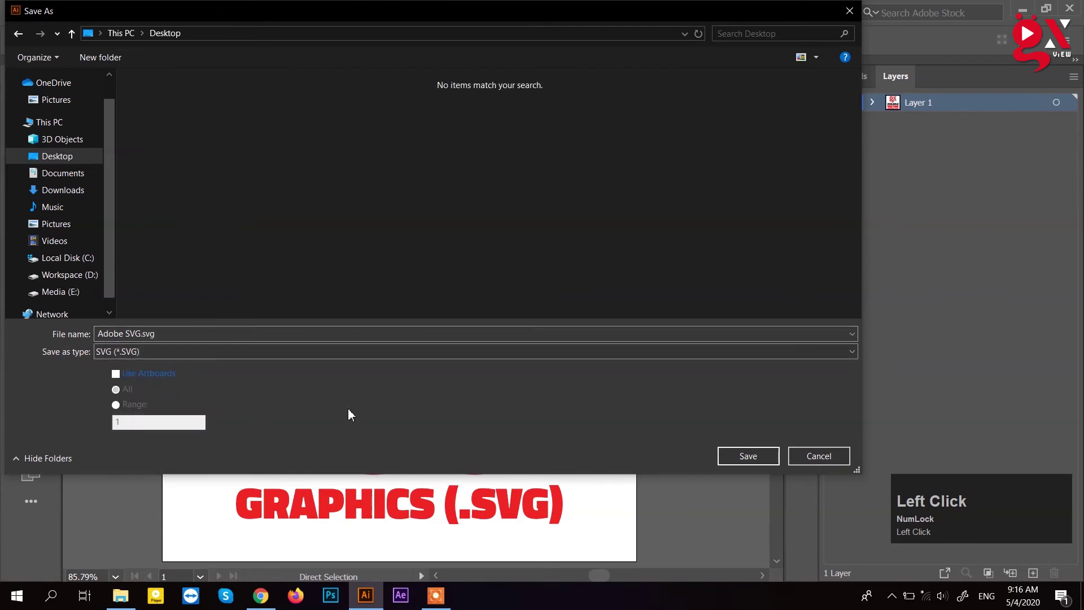
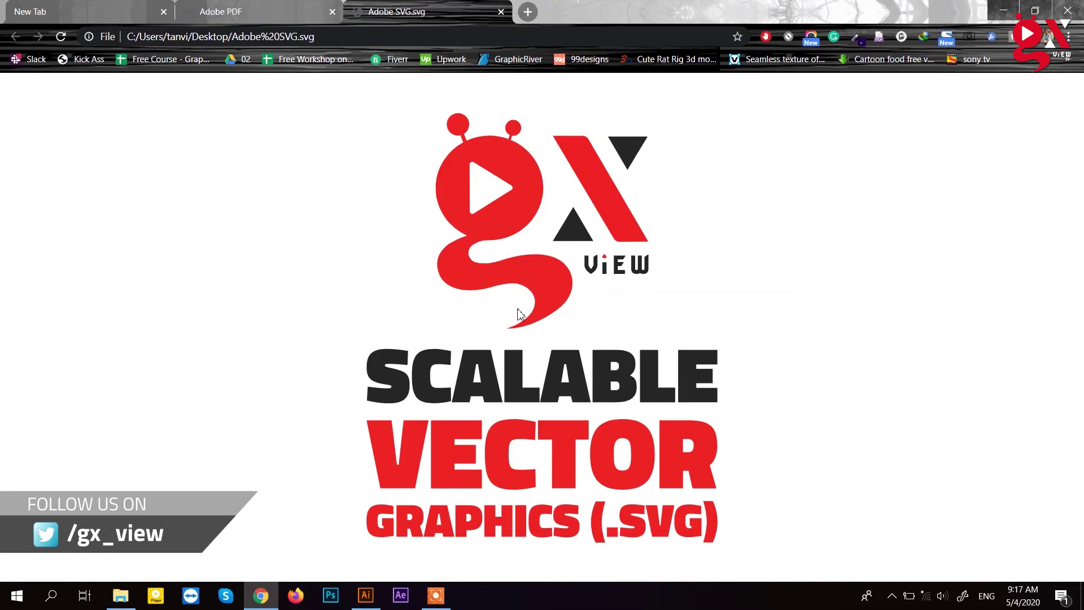
# Step: Minimize Chrome's preview of Adobe SVG.svg to reveal the desktop
pyautogui.click(996, 21)
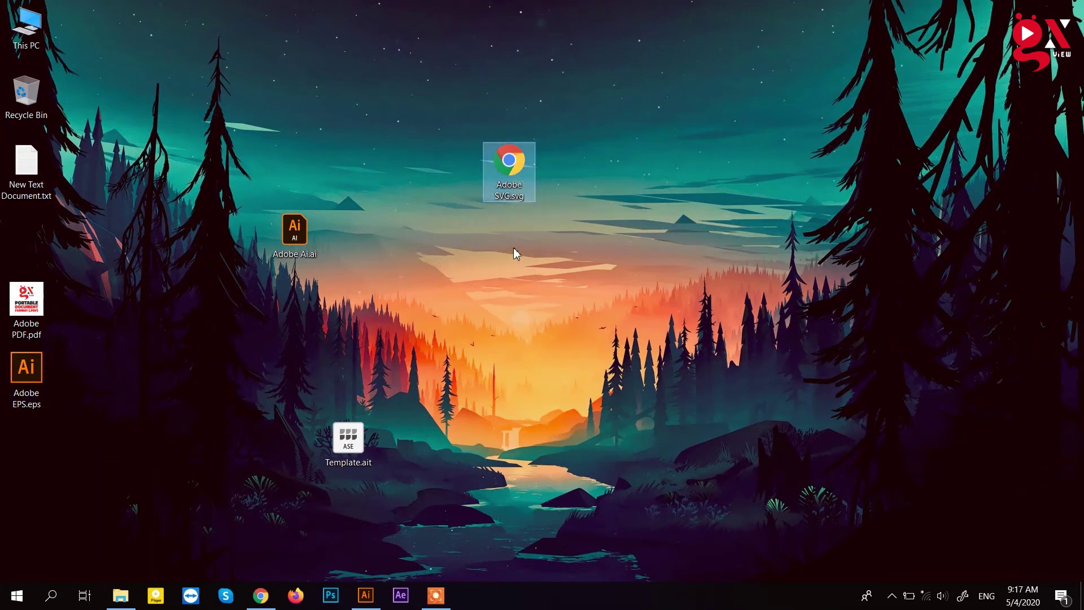
# Step: Open Adobe SVG.svg in Notepad and look through its XML style rules and path data
pyautogui.click(551, 232)
pyautogui.rightClick(589, 229)
pyautogui.click(489, 397)
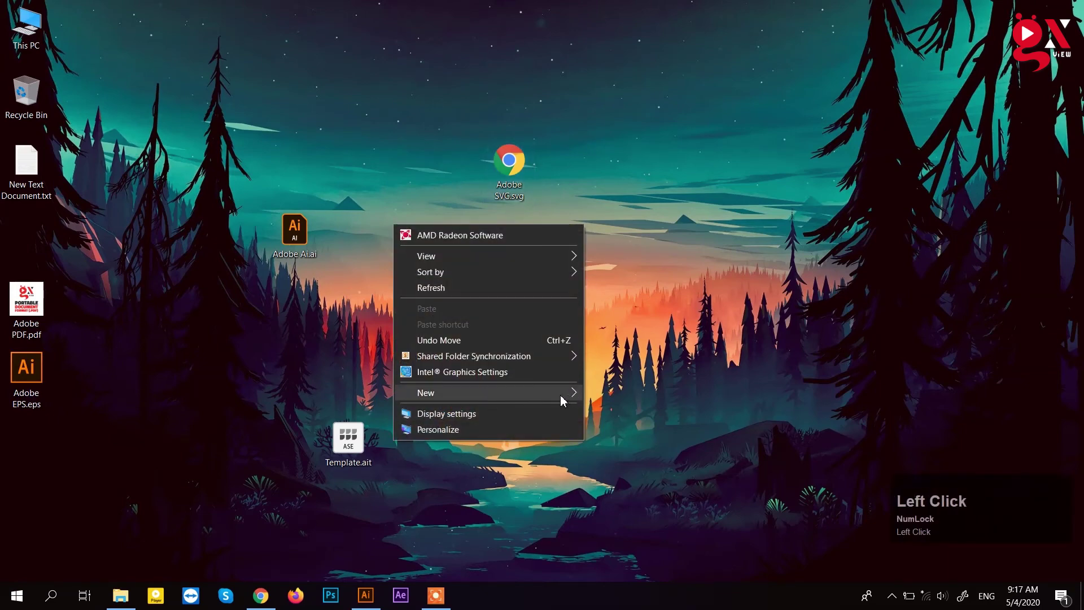
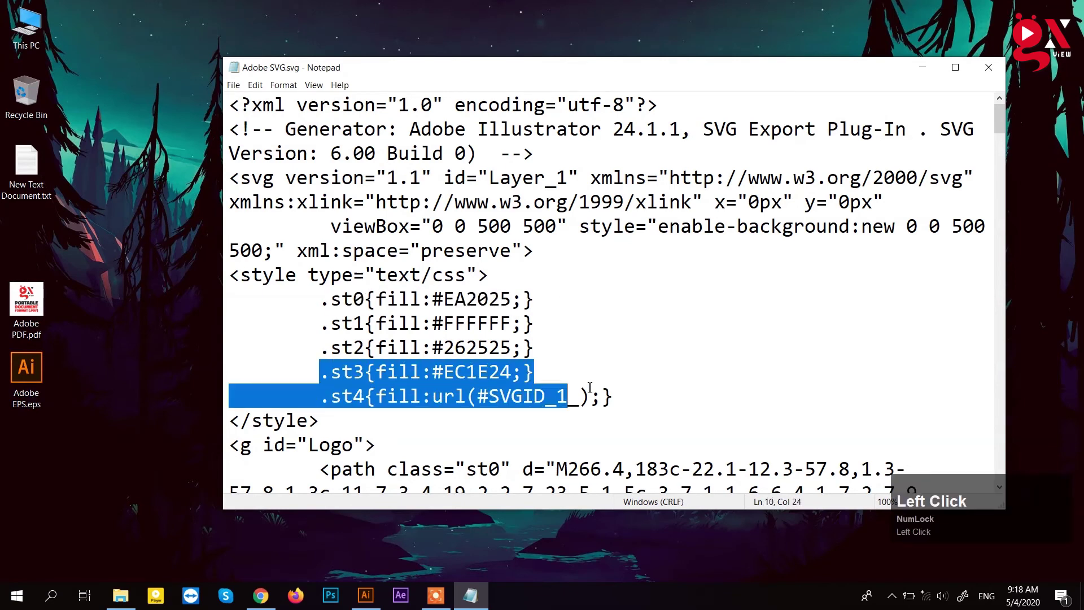
pyautogui.scroll(-3)
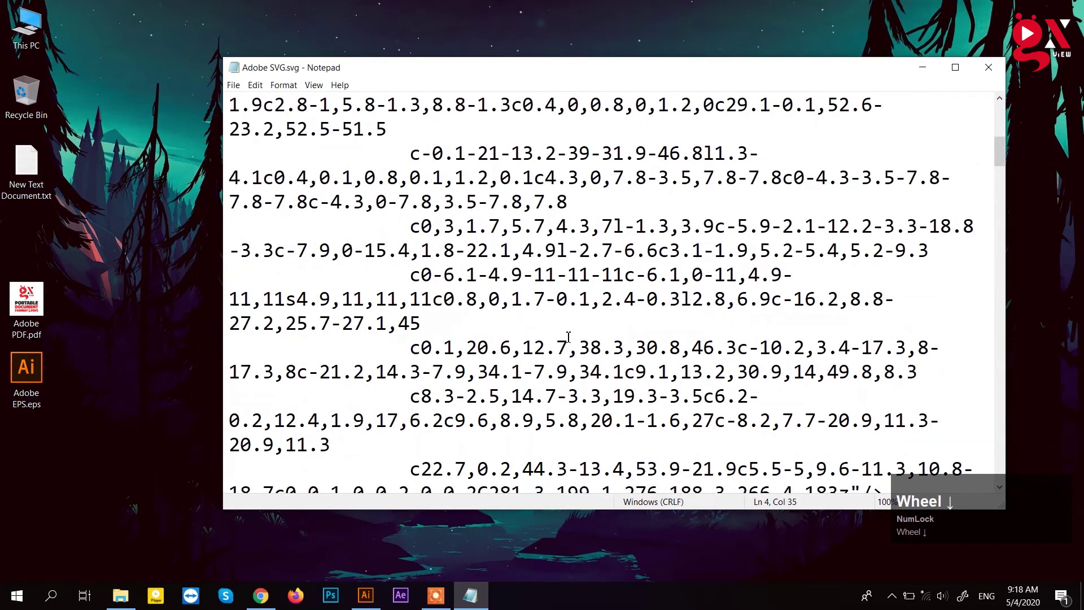
pyautogui.scroll(3)
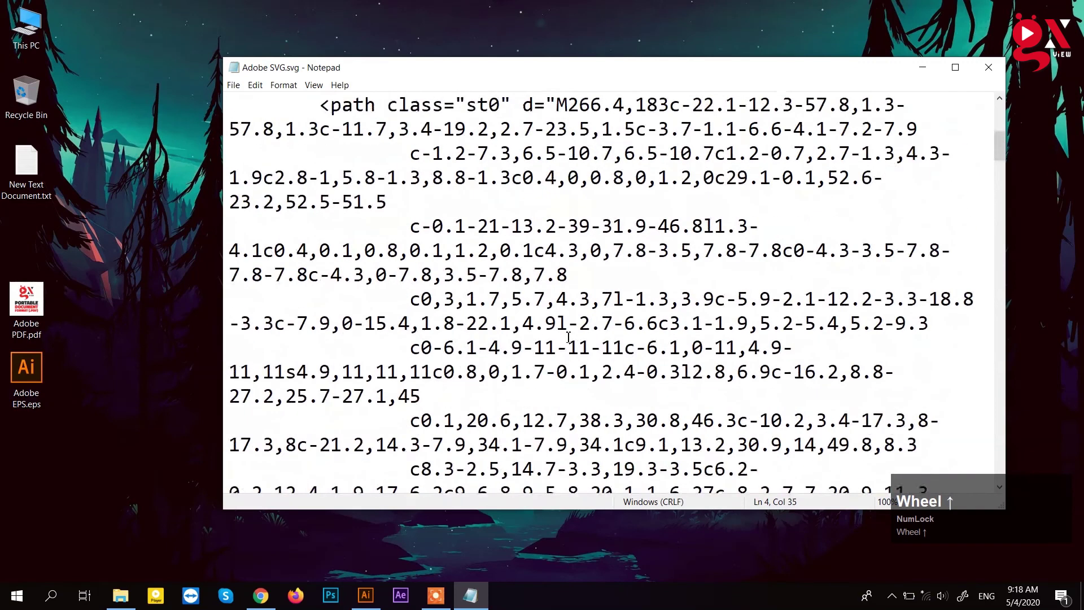
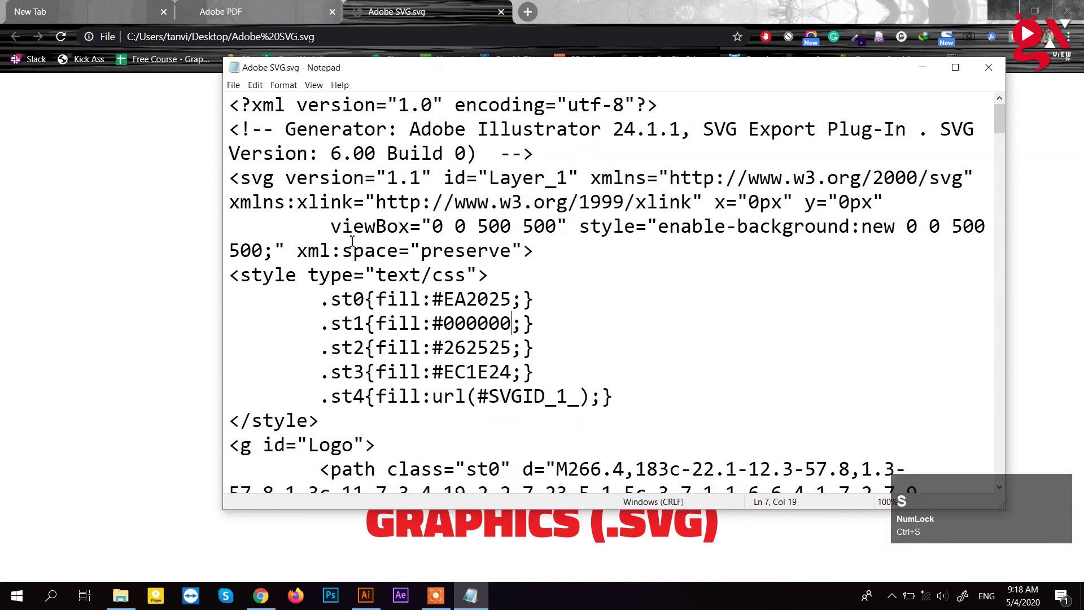
# Step: Minimize Chrome and move the saved file icons into the desktop's left column
pyautogui.click(417, 14)
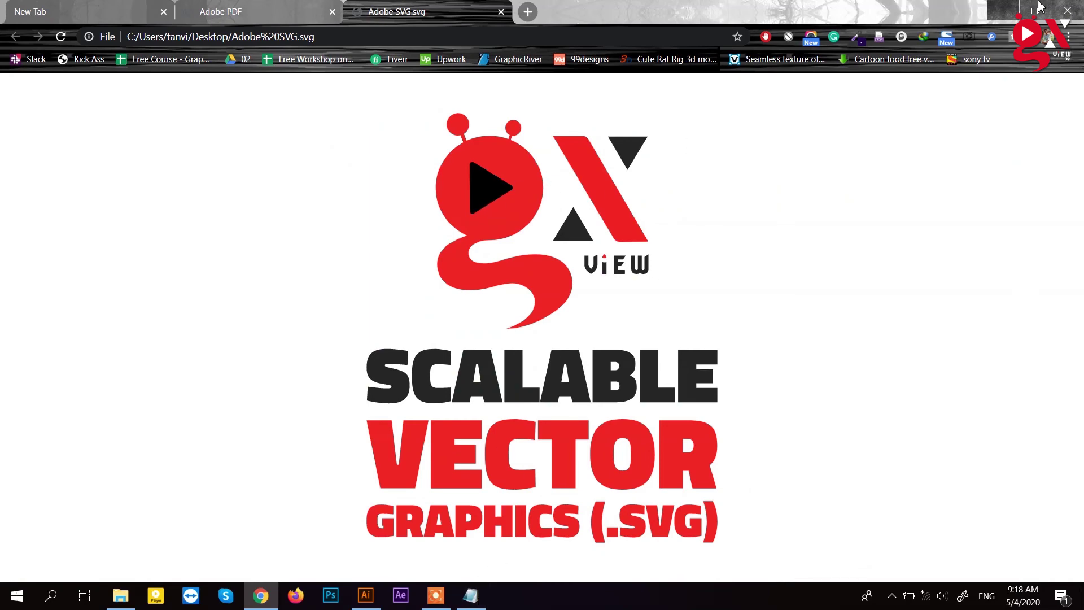
pyautogui.moveTo(1008, 16); pyautogui.dragTo(176, 121)
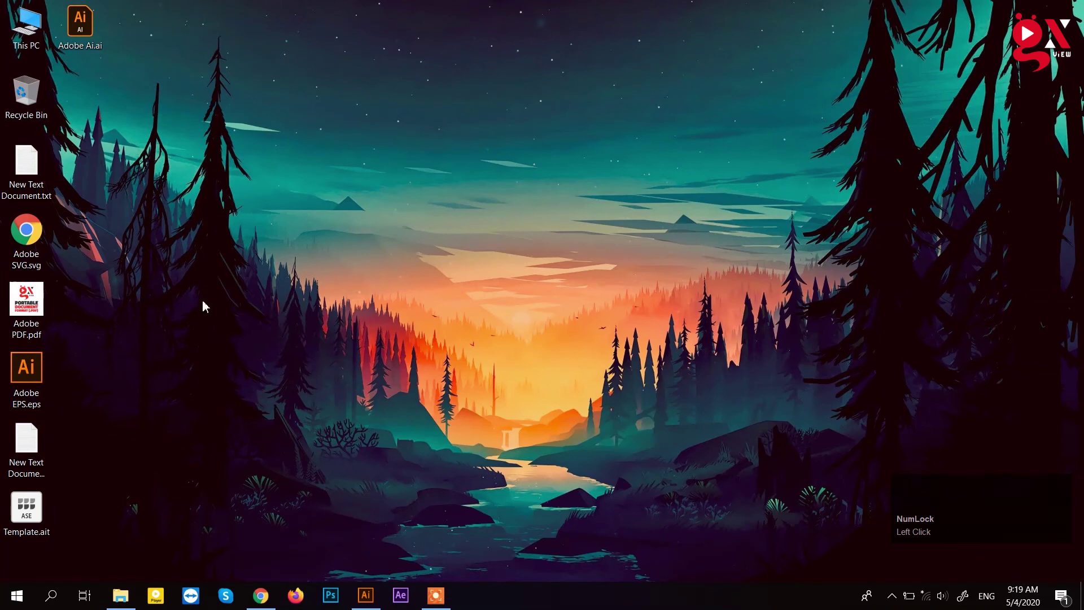
# Step: Bring Illustrator back to the front from the taskbar
pyautogui.click(361, 597)
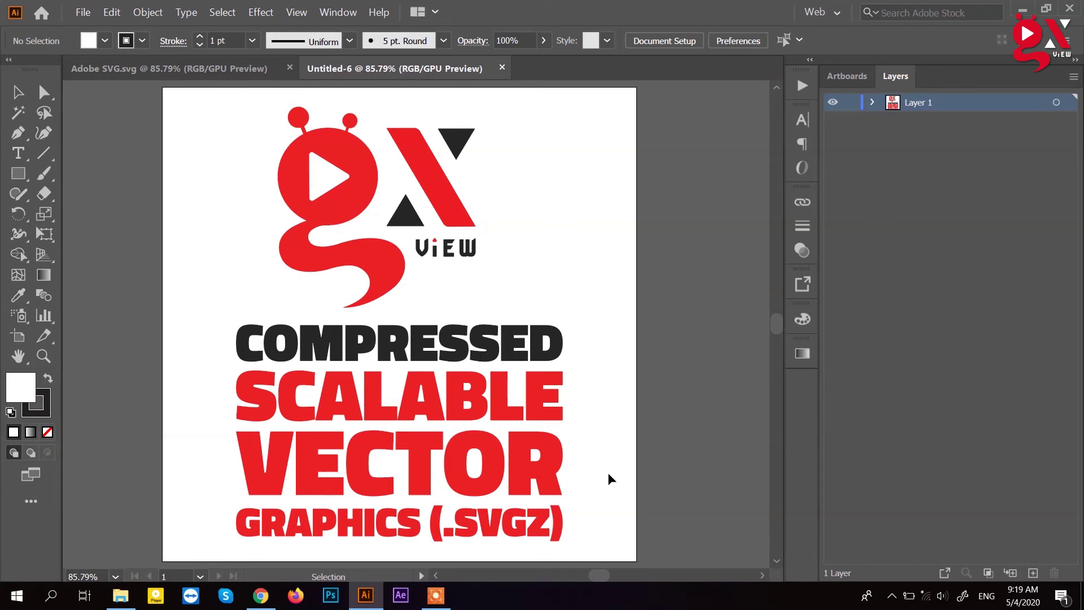
# Step: Start a Save As and choose SVG Compressed (*.SVGZ) as the file format
pyautogui.press('ctrl+Num_Lock')
pyautogui.press('ctrl+s')
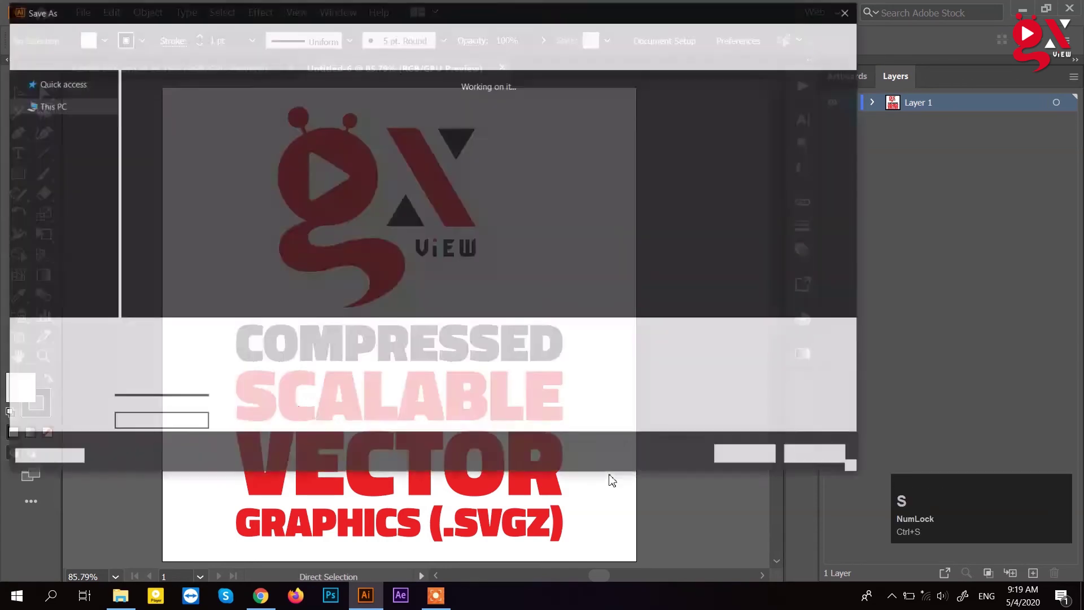
pyautogui.click(227, 357)
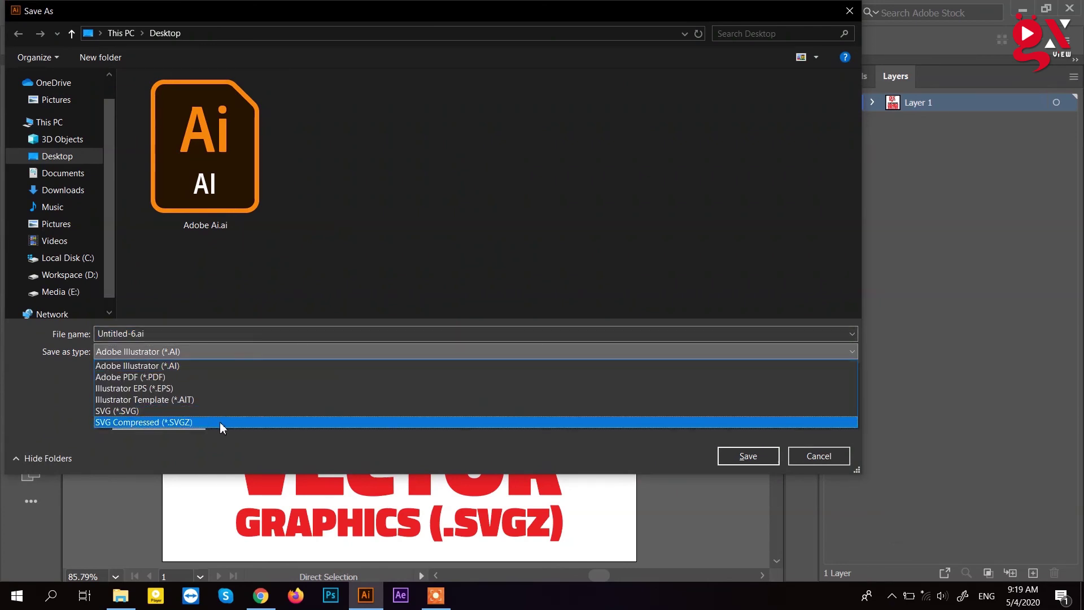
pyautogui.click(224, 428)
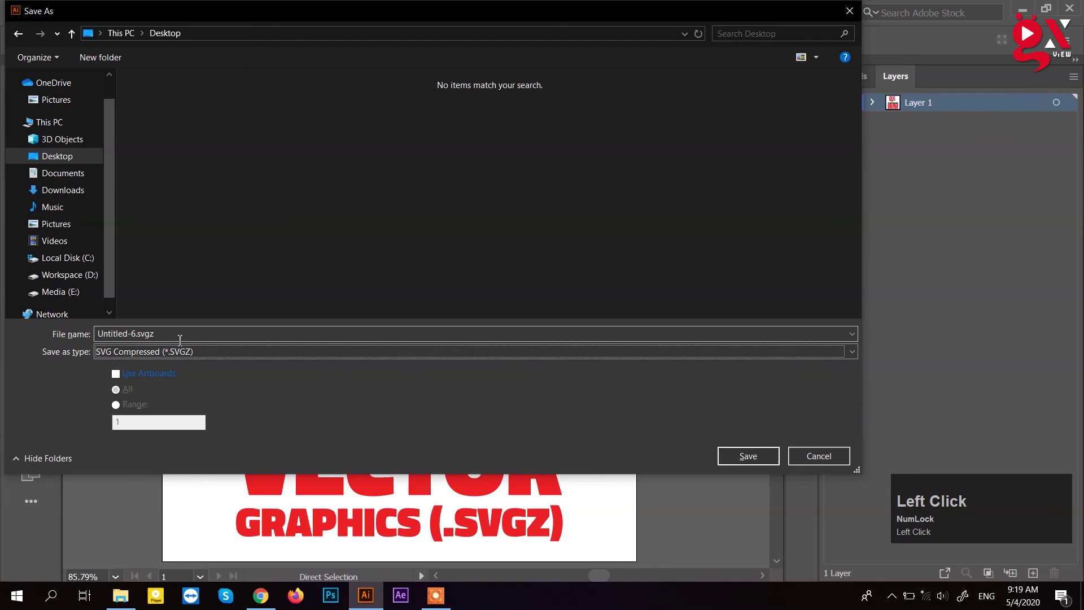
# Step: Name the file 'Adobe SVGZ' and save it, accepting the SVG options
pyautogui.write('dobe')
pyautogui.press('space')
pyautogui.press('shift+s')
pyautogui.press('shift+v')
pyautogui.press('shift+z')
pyautogui.press('BackSpace')
pyautogui.press('g')
pyautogui.press('shift+z')
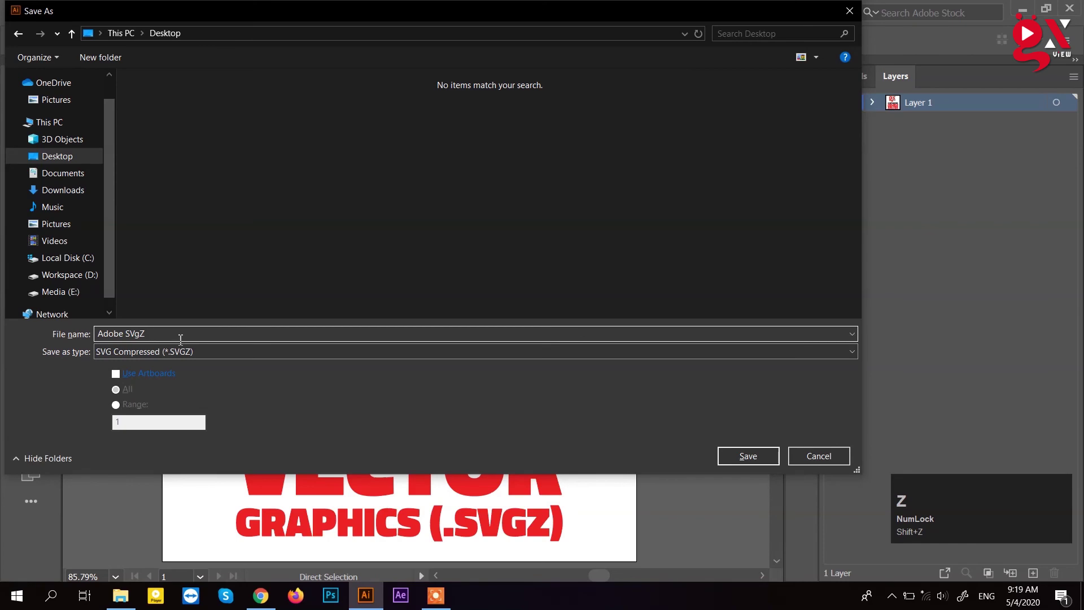
pyautogui.press('BackSpace')
pyautogui.press('Return')
pyautogui.click(598, 351)
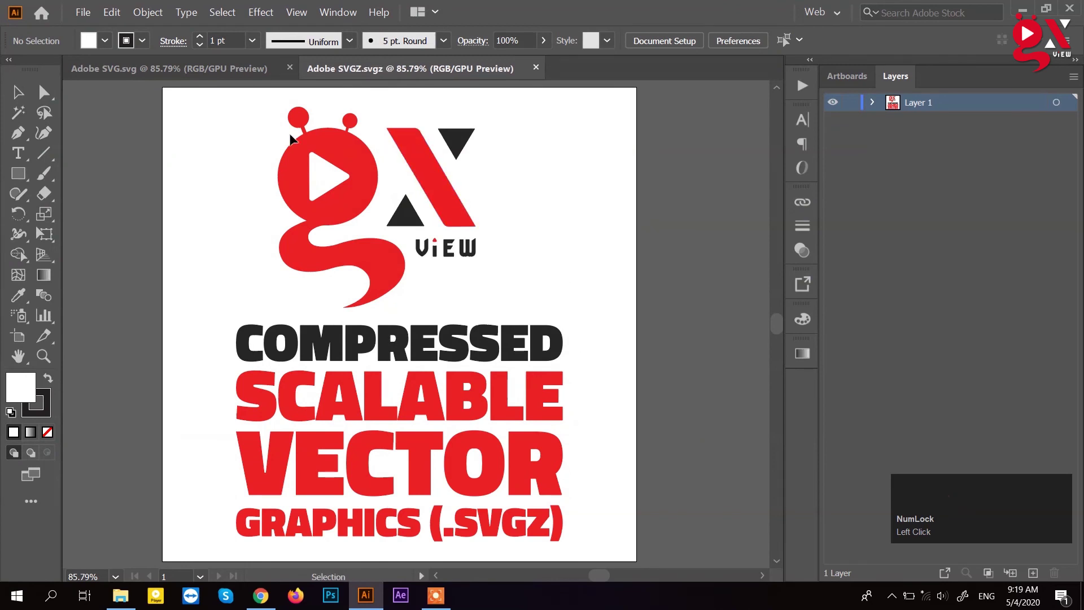
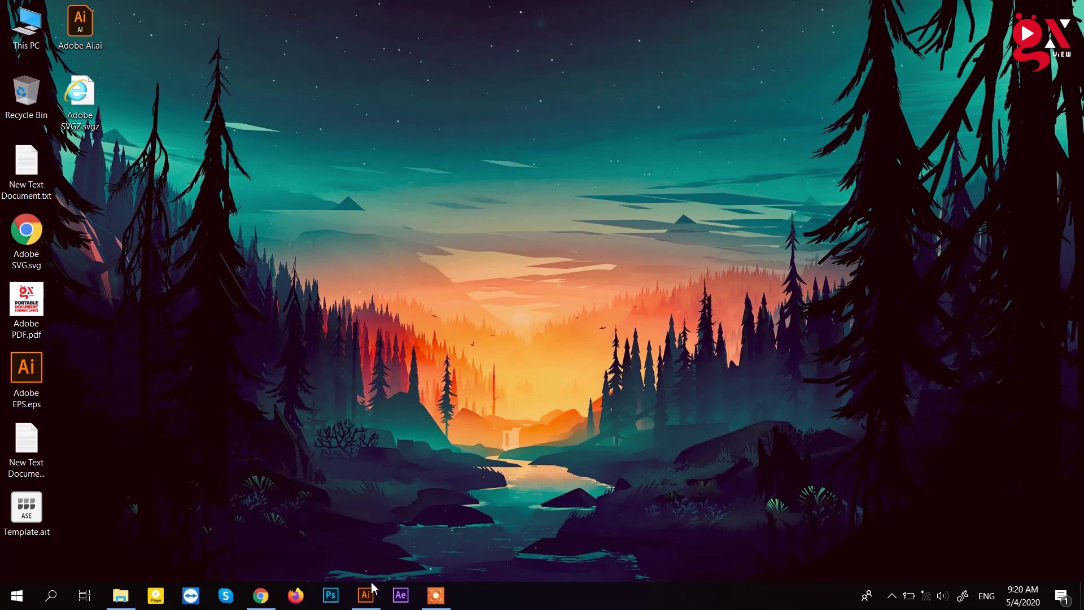
pyautogui.click(366, 598)
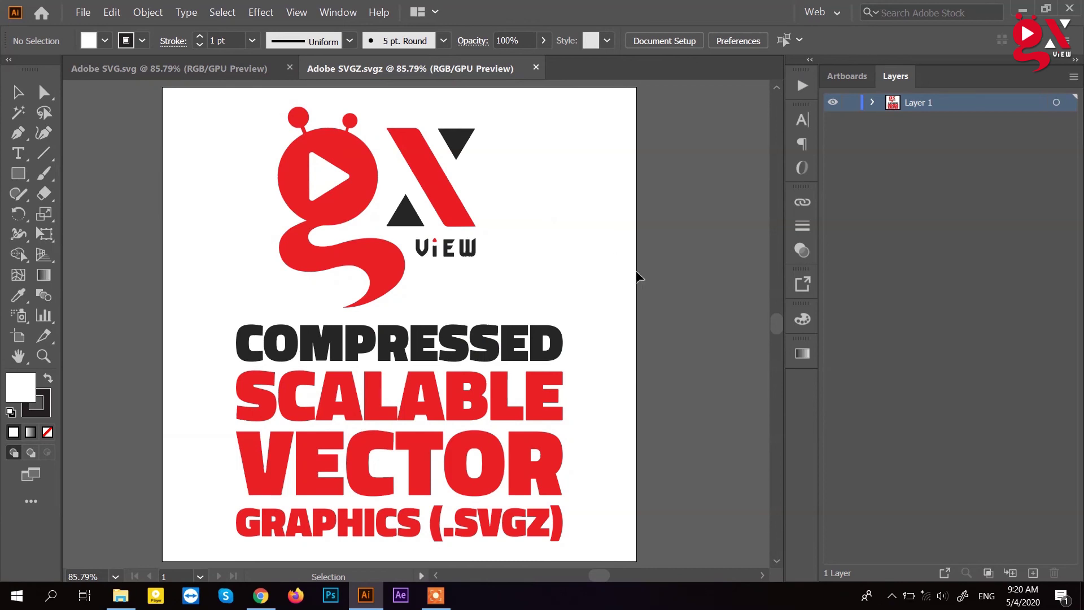
# Step: Check the SVGZ save options without re-saving, then minimize Illustrator to show the desktop
pyautogui.click(86, 17)
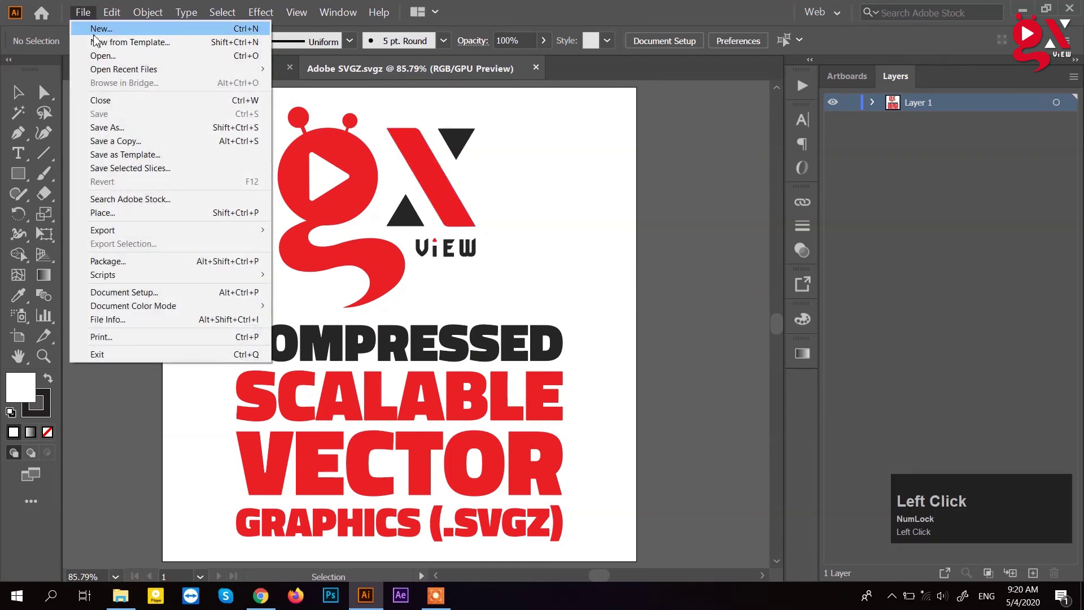
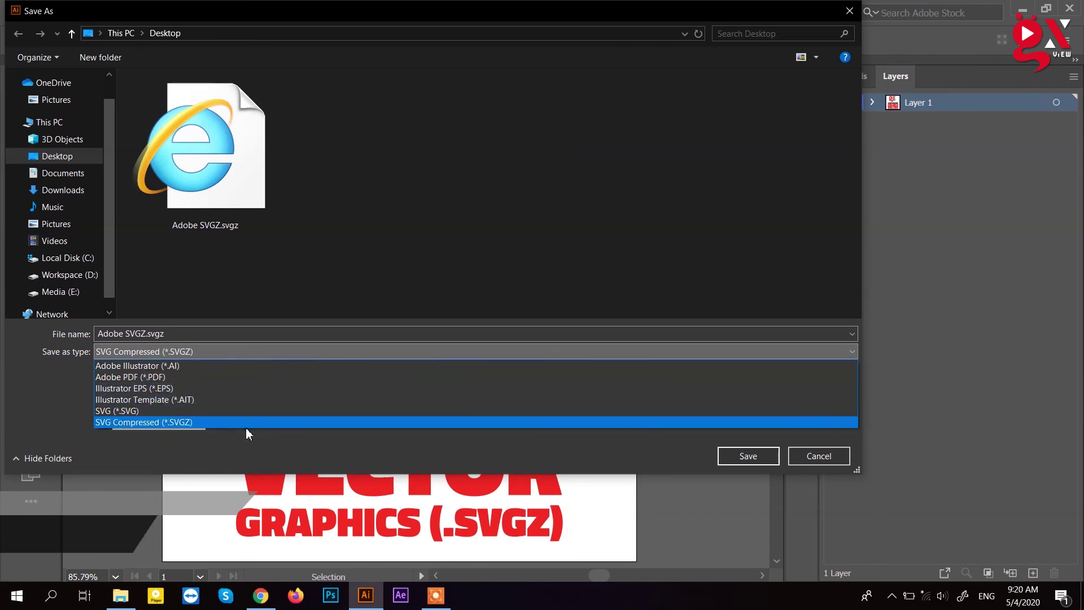
pyautogui.click(836, 465)
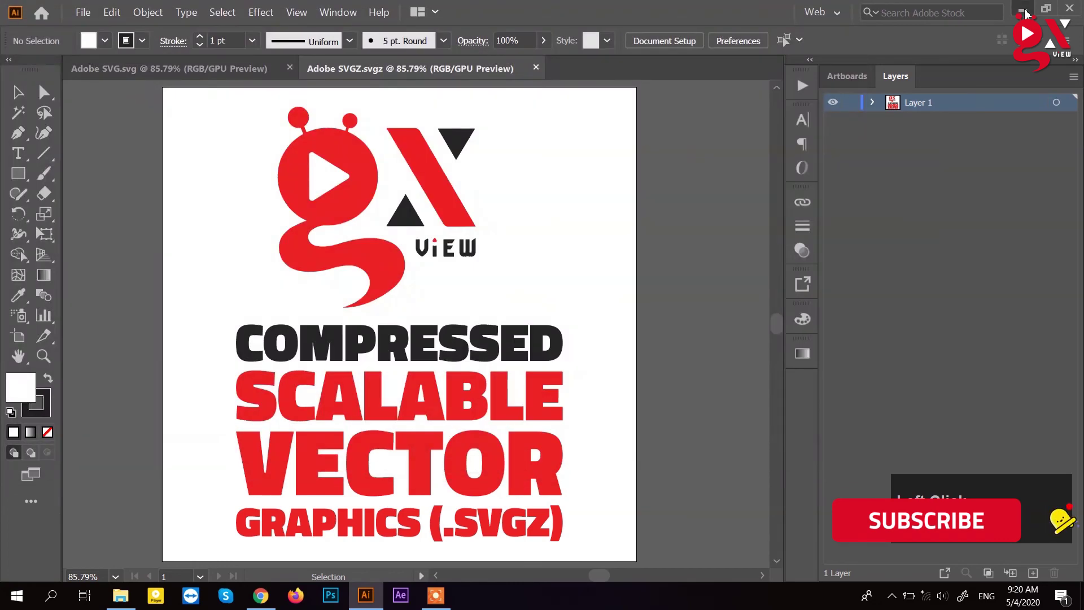
pyautogui.click(509, 275)
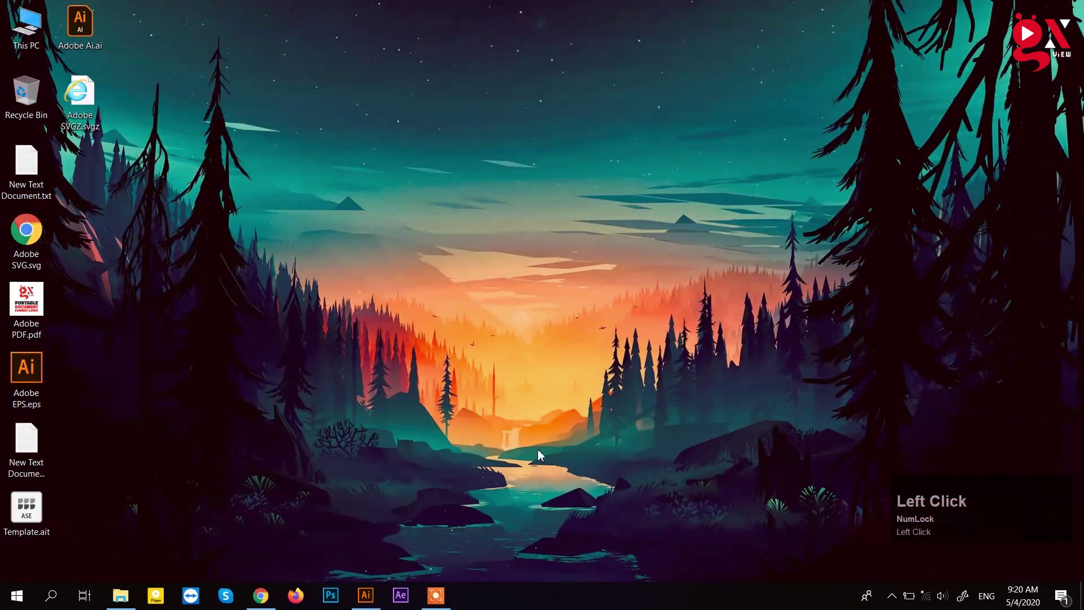